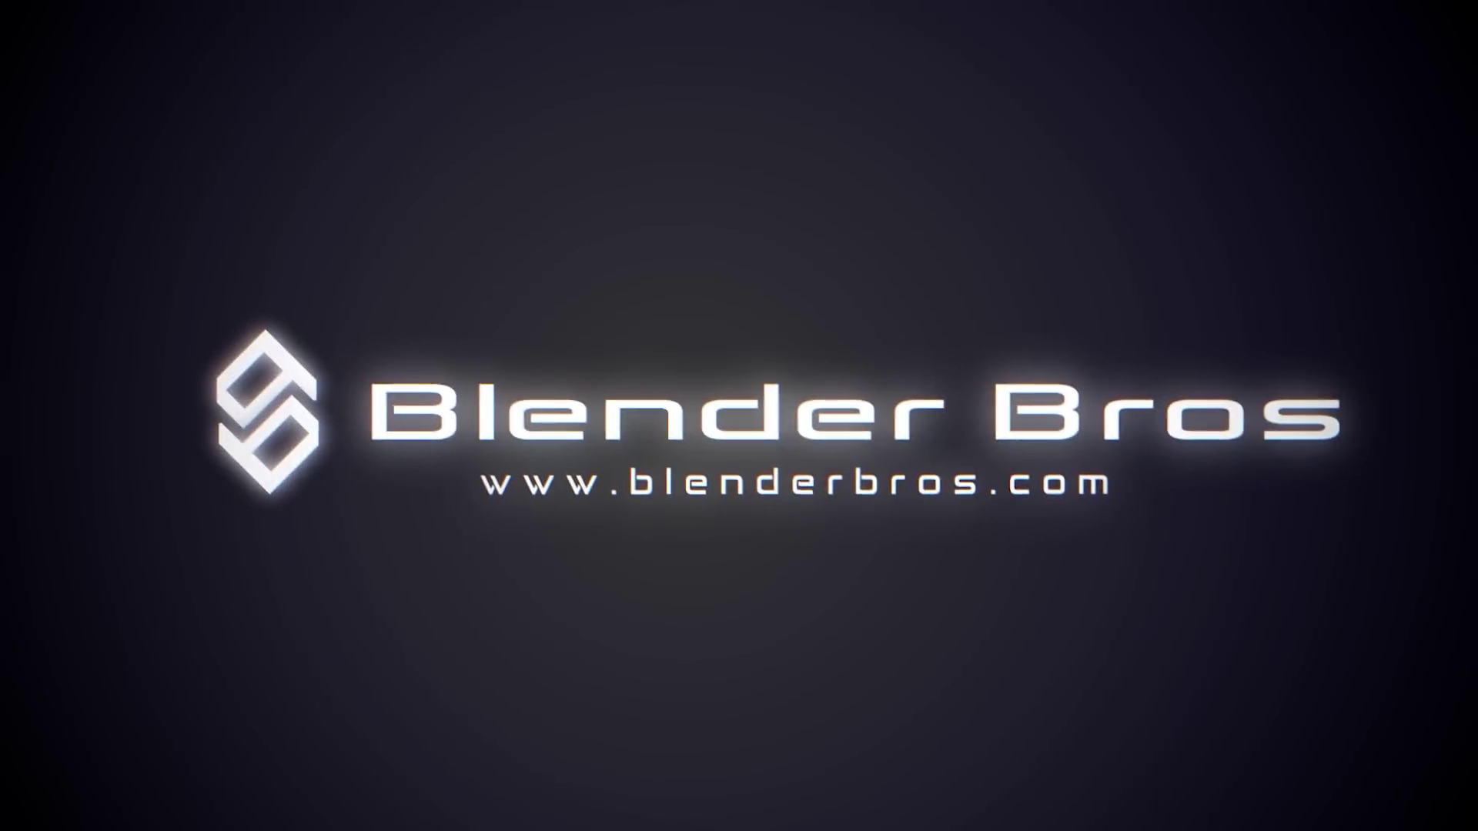
# Give the new sphere a level-2 subdivision and bake it to real mesh geometry.
pyautogui.moveTo(719, 464); pyautogui.dragTo(709, 381)
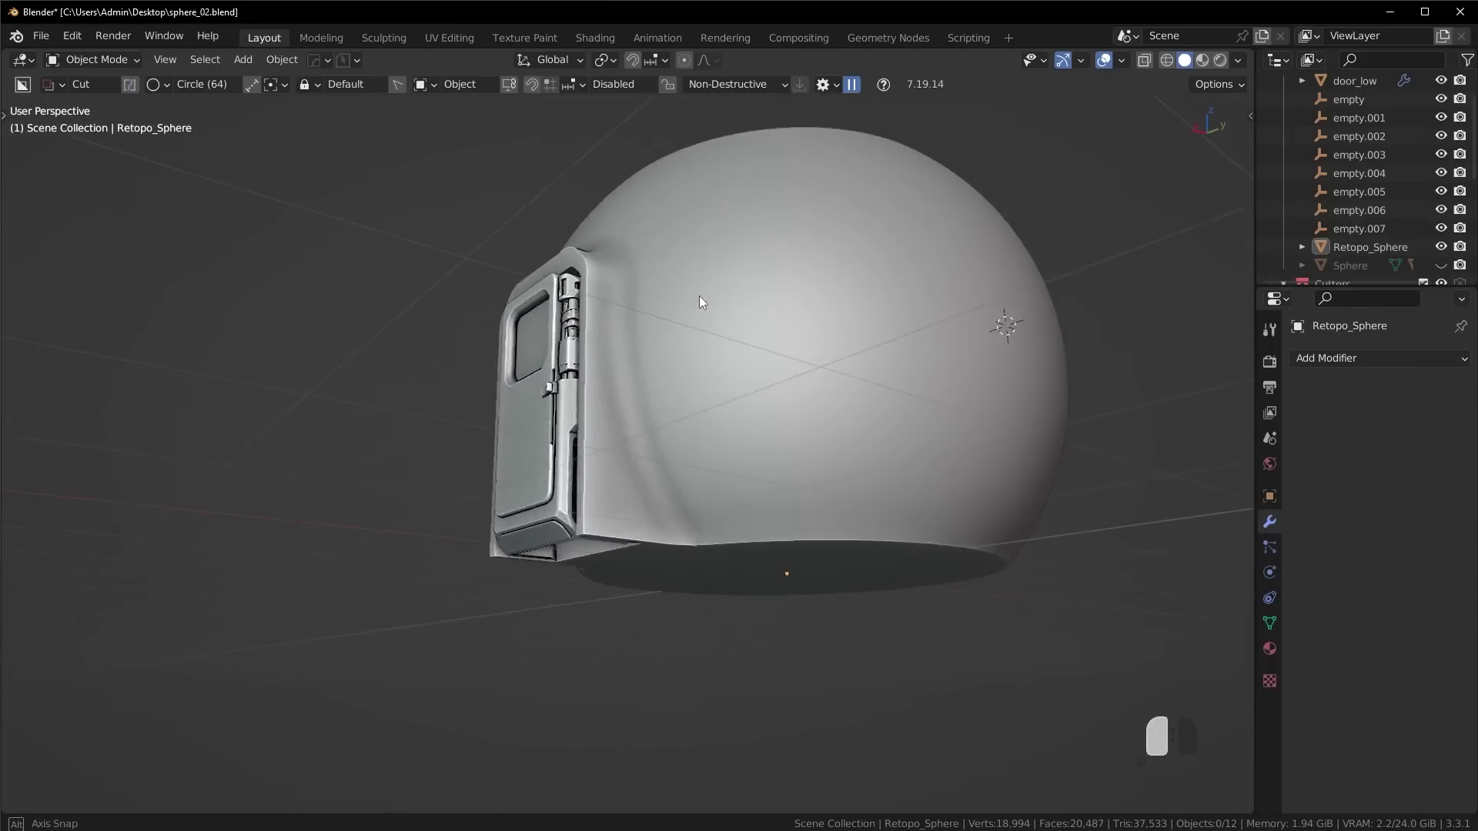
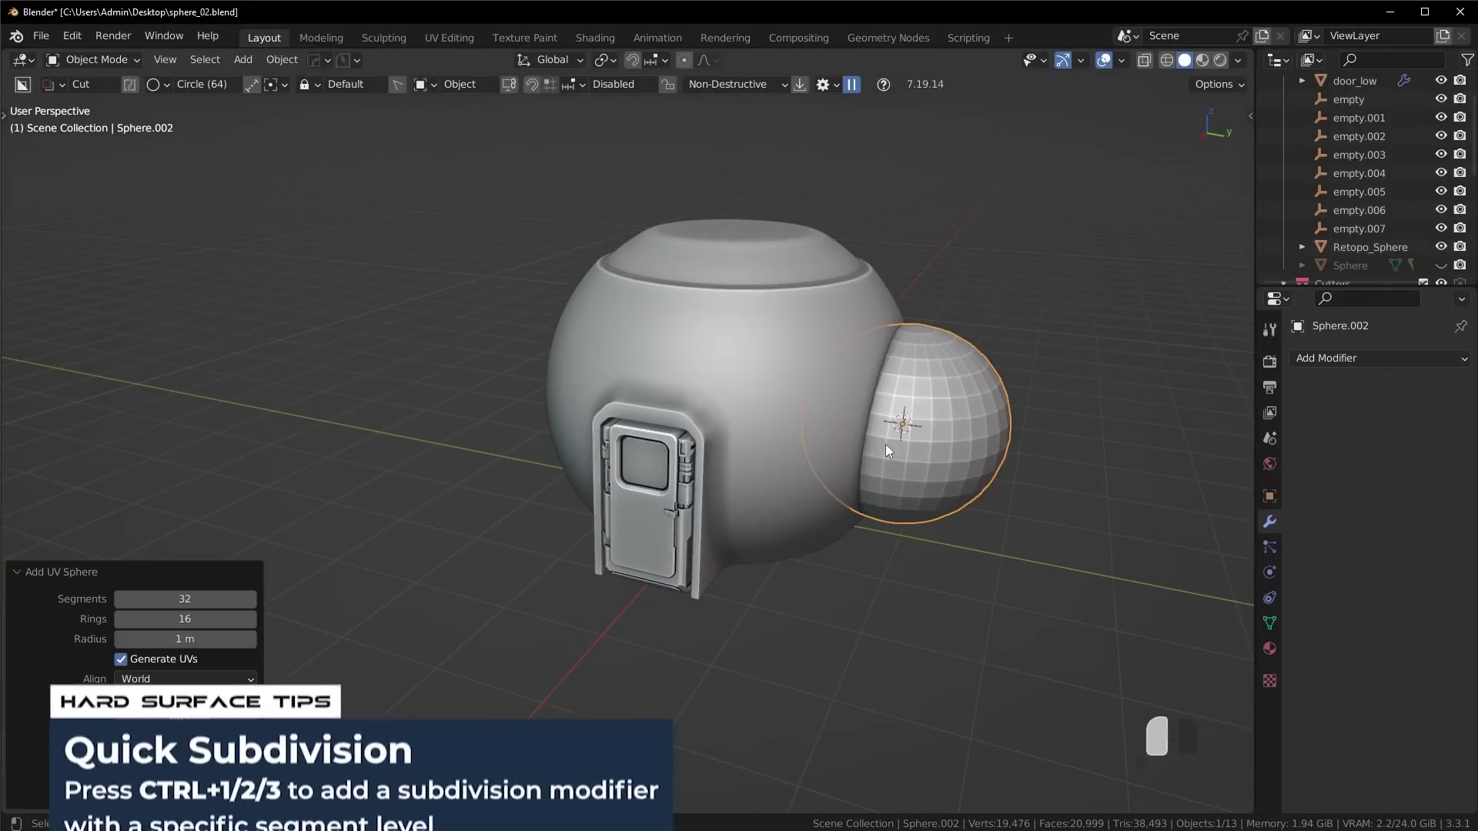
pyautogui.press('ctrl+1')
pyautogui.press('ctrl+2')
pyautogui.press('ctrl+a')
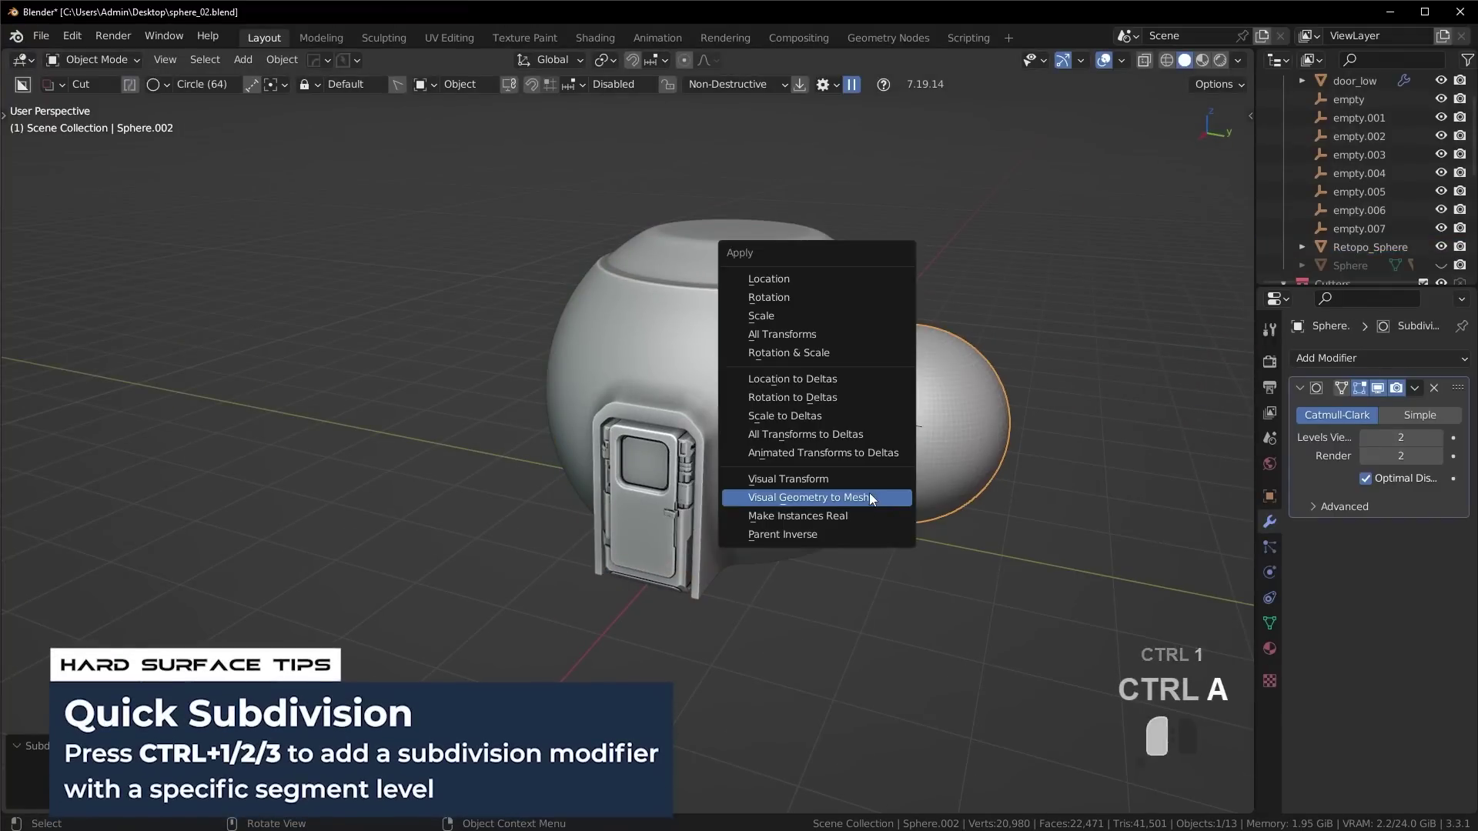
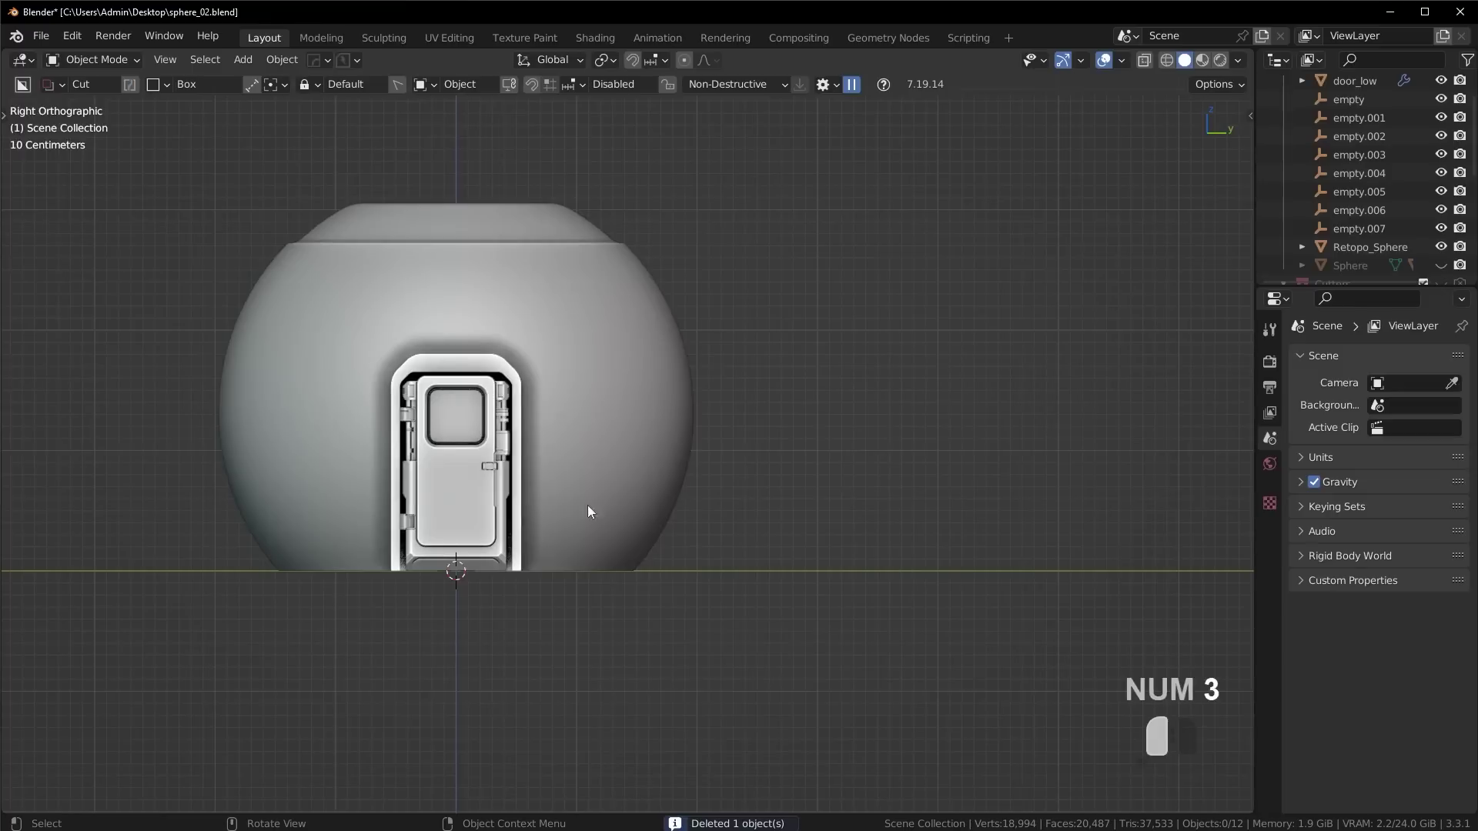
# Delete the trial shape and add a fresh subdivided UV sphere slid out beside the dome.
pyautogui.press('shift+Delete')
pyautogui.press('shift+a')
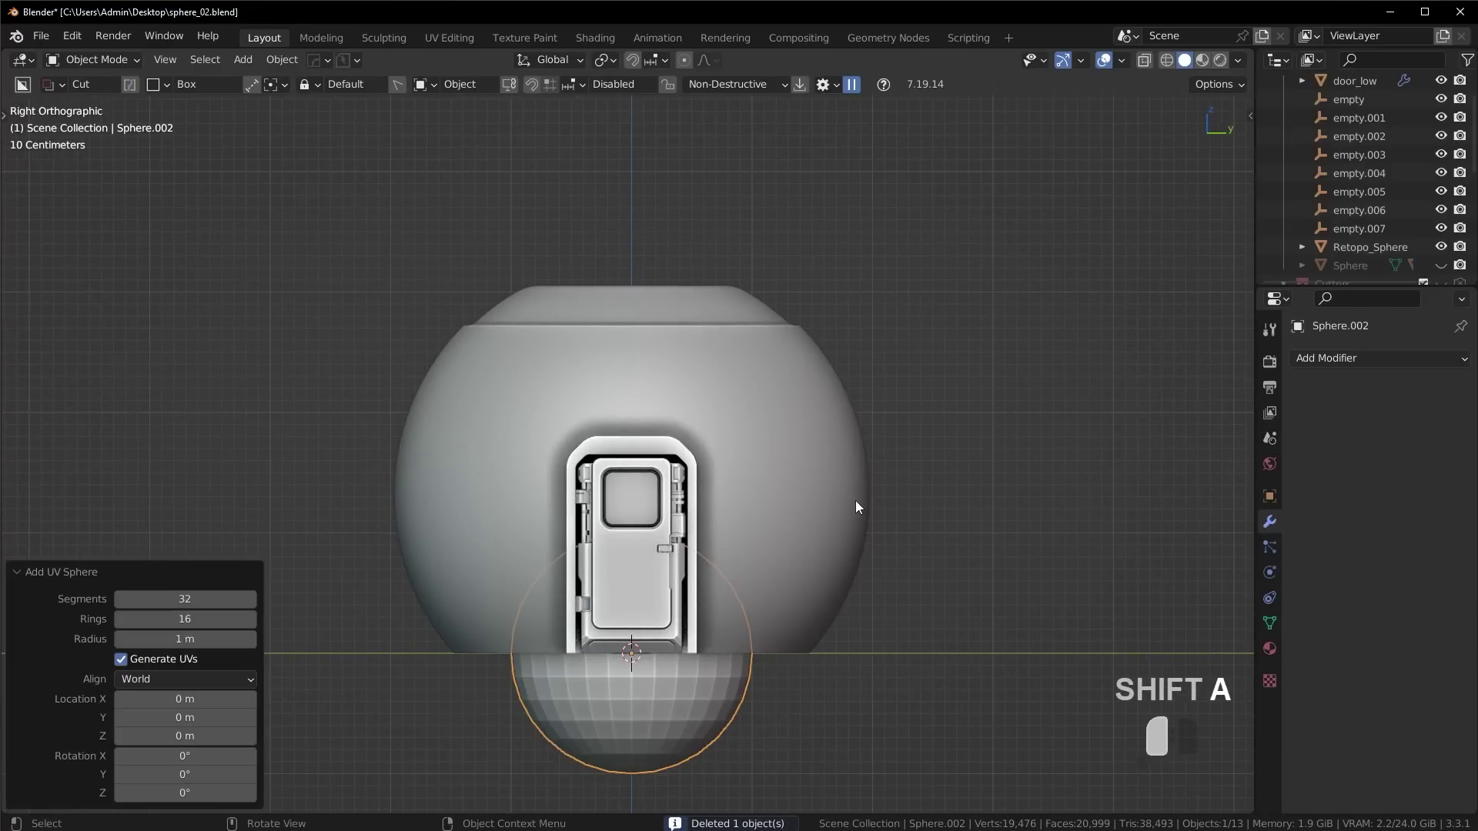
pyautogui.press('ctrl+2')
pyautogui.press('ctrl+a')
pyautogui.moveTo(861, 505); pyautogui.dragTo(576, 495)
# Scale the sphere larger, reposition it along Z and Y, smooth its shading, then add a plane.
pyautogui.press('g')
pyautogui.press('z')
pyautogui.press('s')
pyautogui.press('g')
pyautogui.press('z')
pyautogui.press('g')
pyautogui.press('s')
pyautogui.press('y')
pyautogui.press('g')
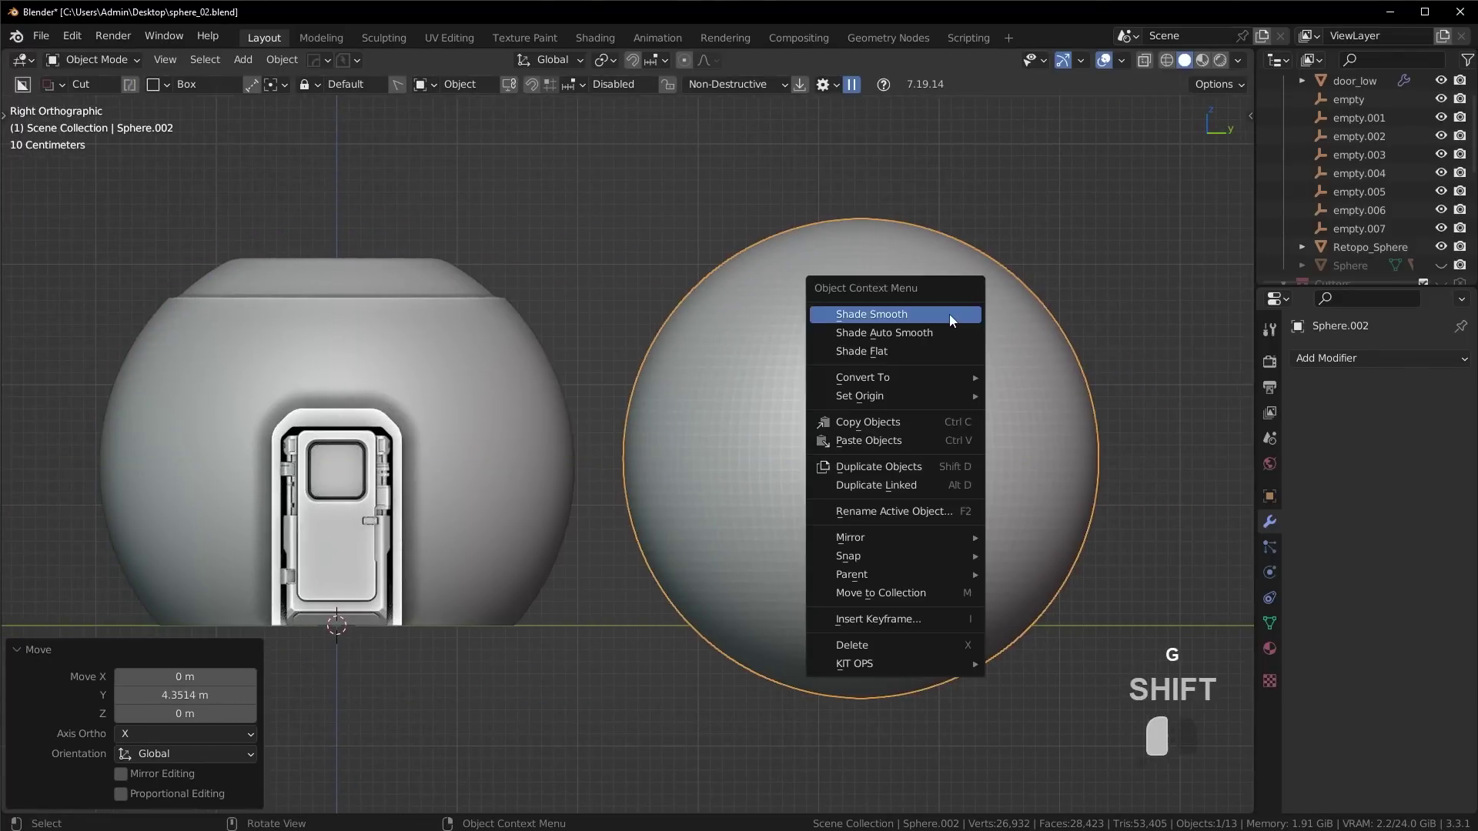
pyautogui.press('shift+a')
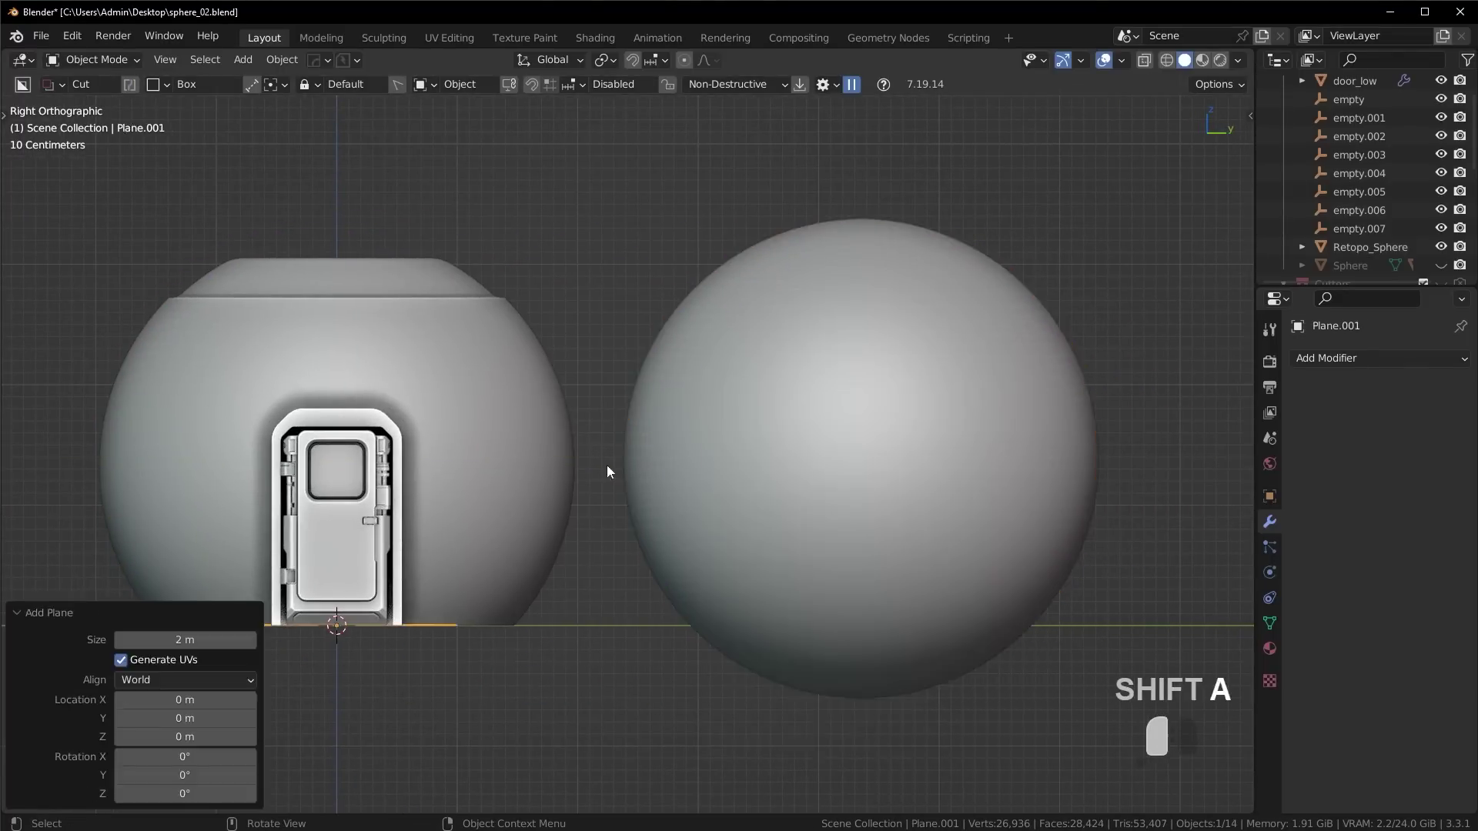
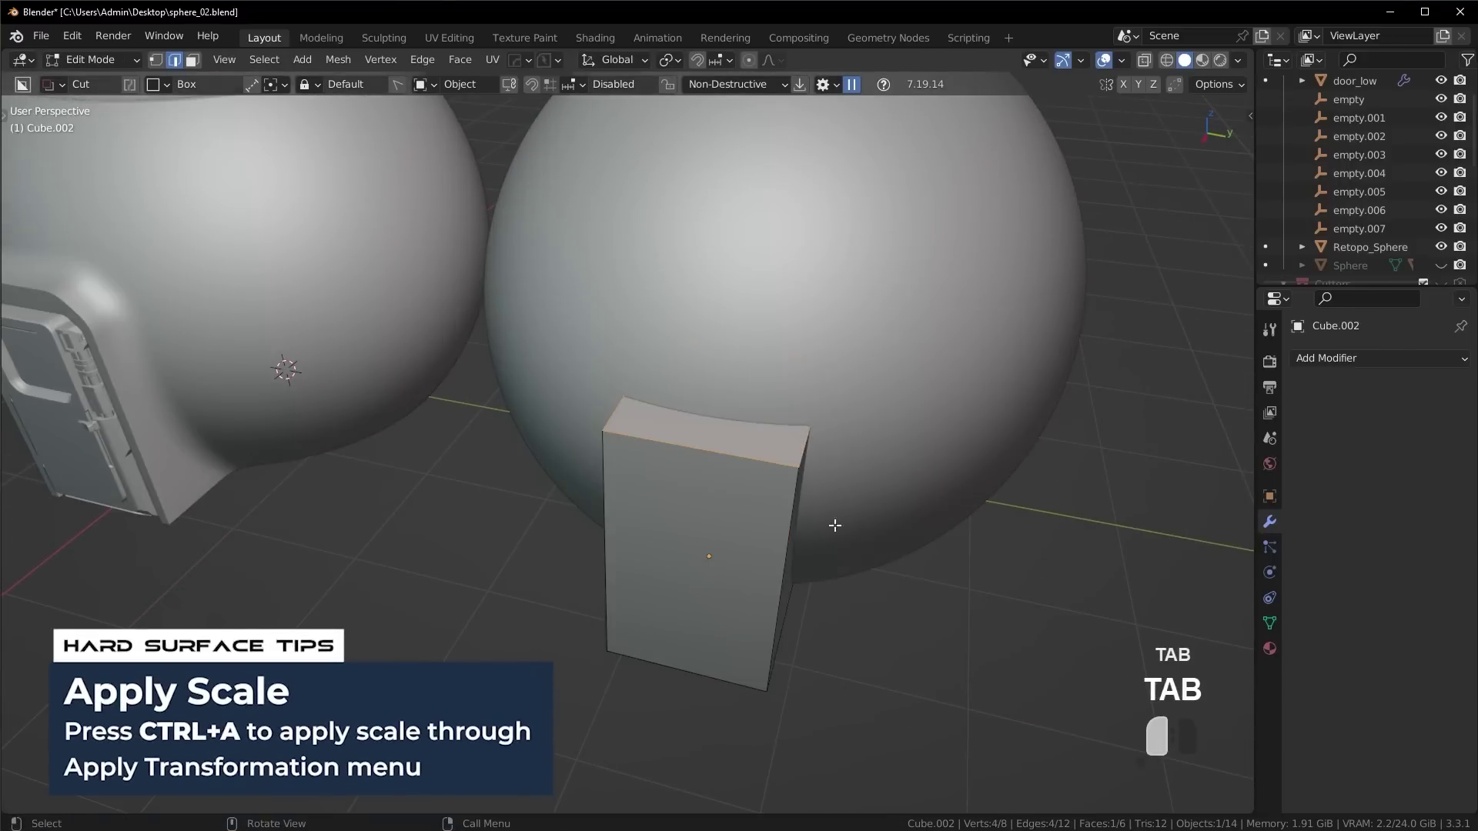
# Bevel the top edges of the doorway box to round them off.
pyautogui.press('ctrl+b')
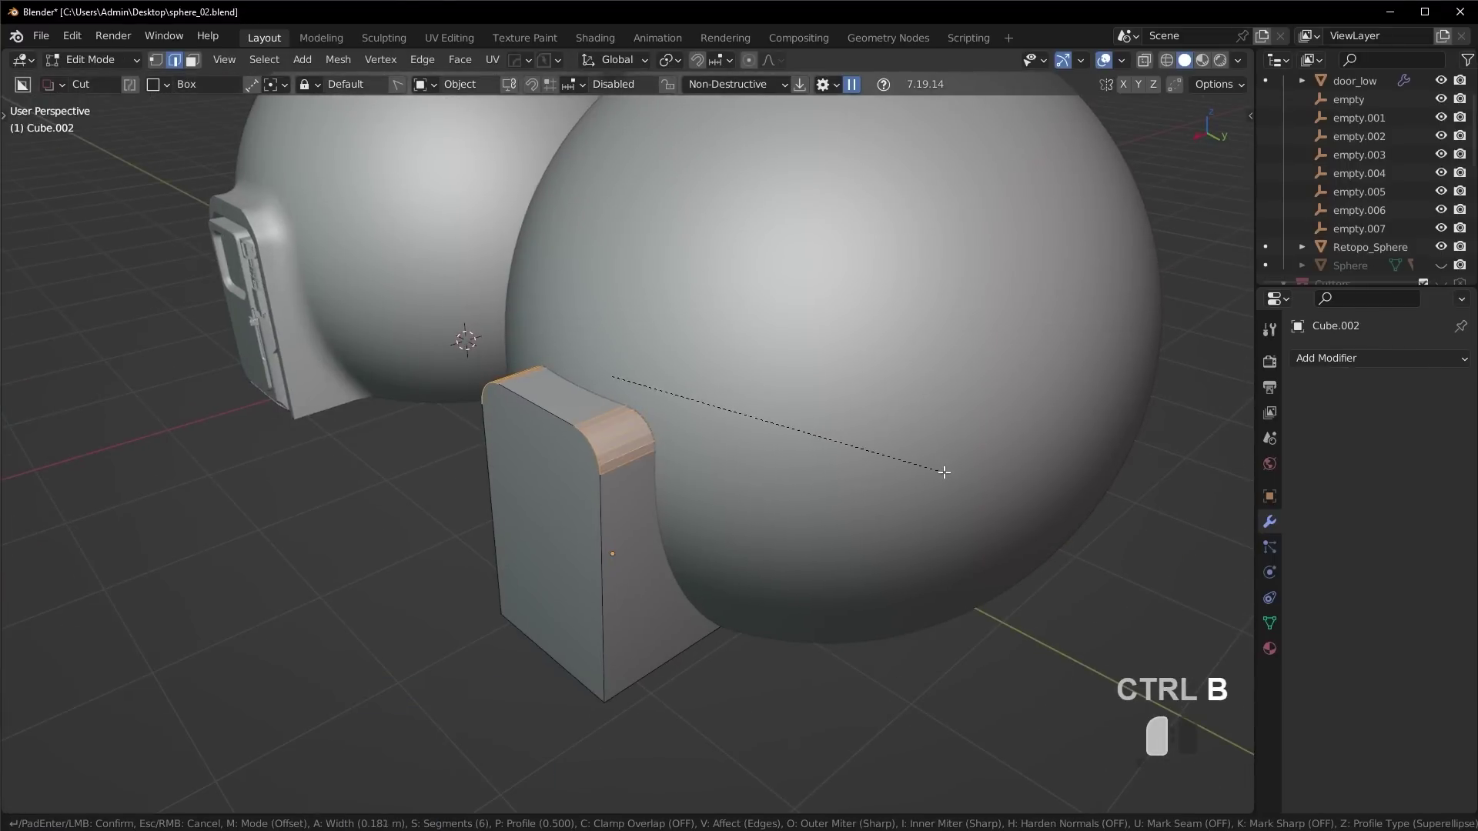
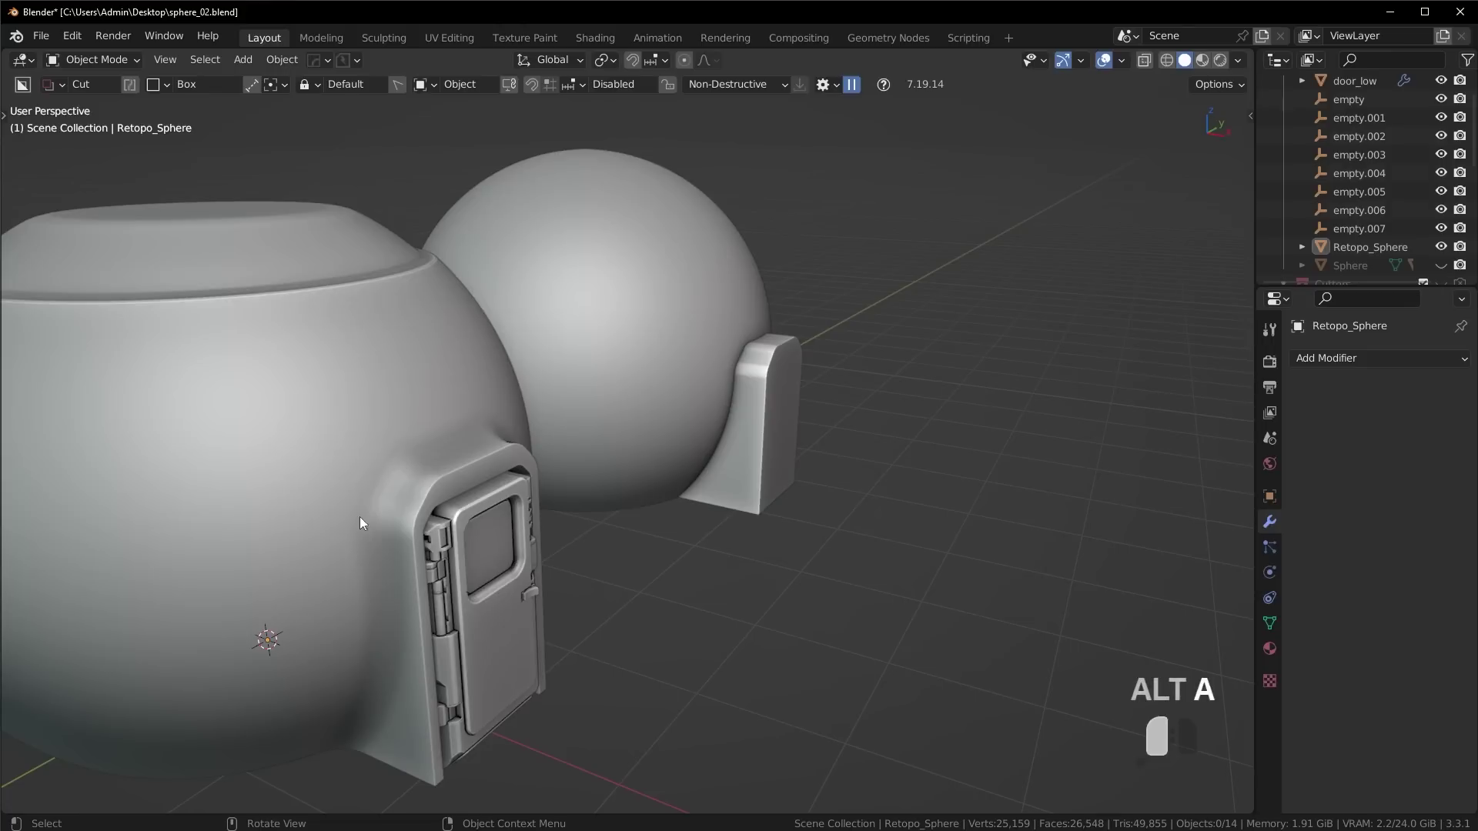
# Boolean-union the entryway box into the sphere and inspect the joint up close.
pyautogui.moveTo(773, 366); pyautogui.dragTo(633, 442)
pyautogui.press('Tab')
pyautogui.press('Tab')
pyautogui.press('alt+a')
pyautogui.press('shift+alt+a')
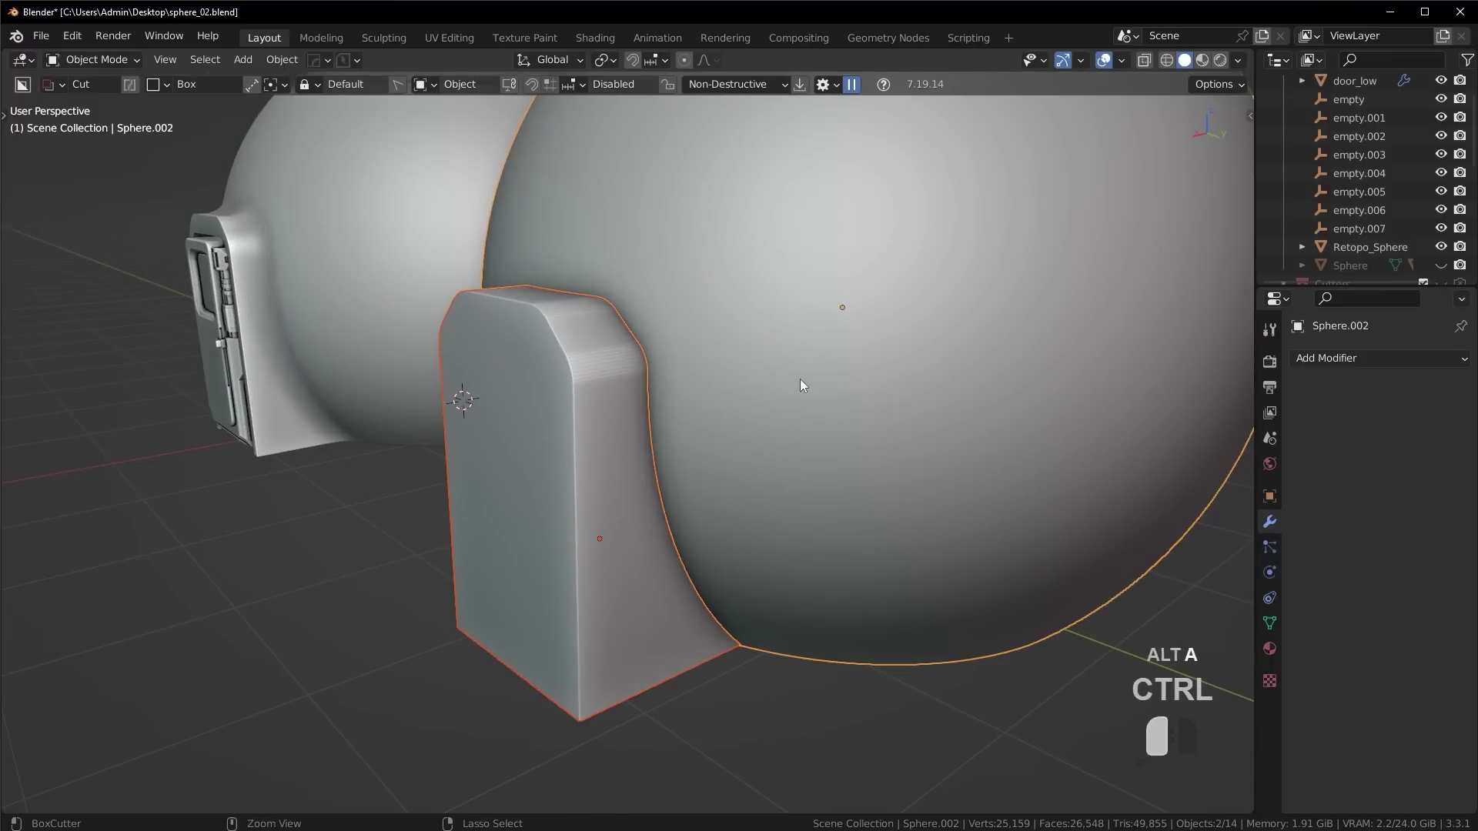
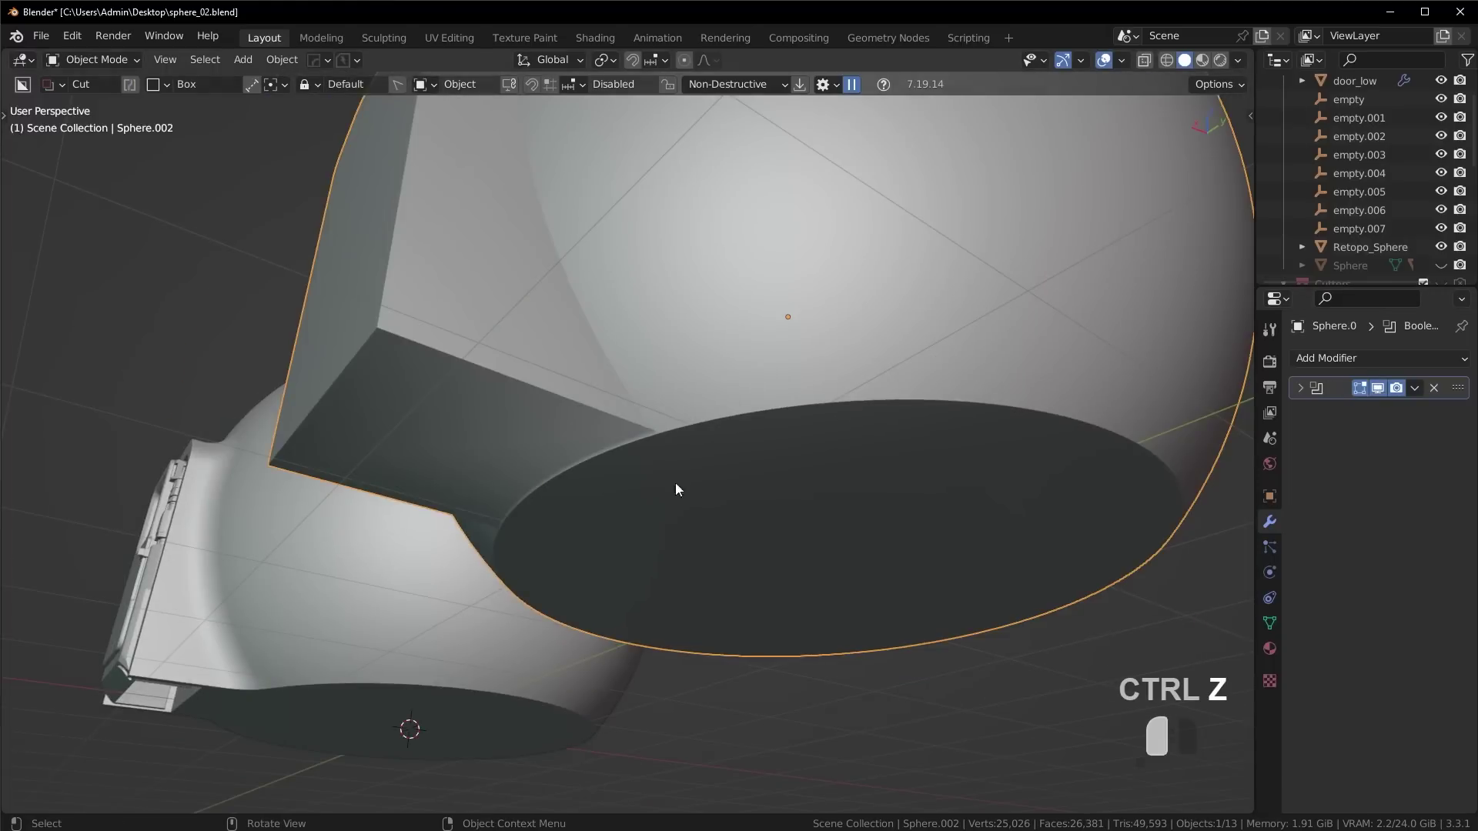
# Undo a trial edit on the joined faces and return to editing the box mesh.
pyautogui.press('Tab')
pyautogui.press('q')
pyautogui.press('Tab')
pyautogui.press('ctrl+z')
pyautogui.press('ctrl+z')
pyautogui.press('ctrl+z')
pyautogui.press('ctrl+z')
pyautogui.press('Tab')
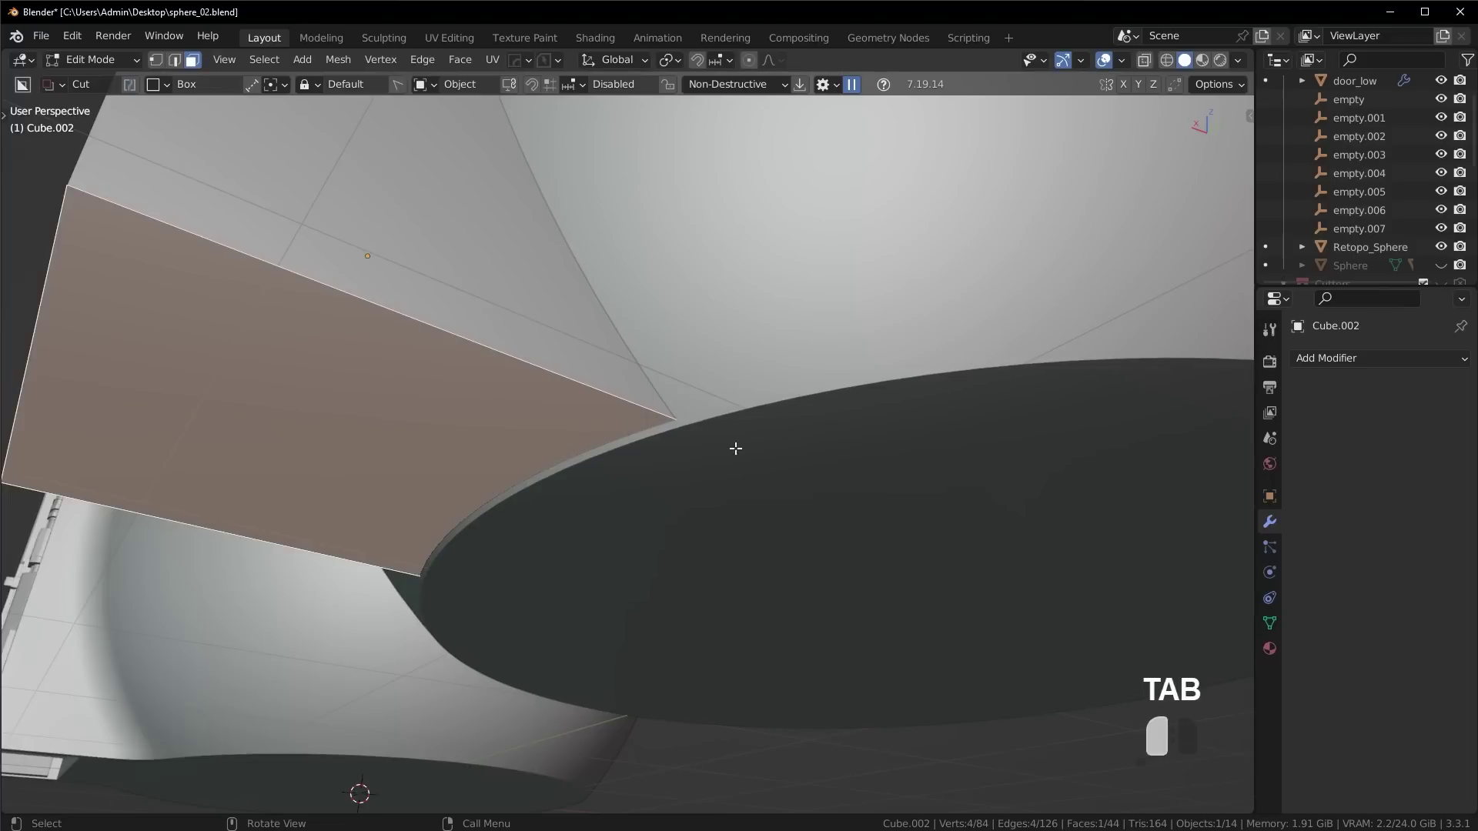
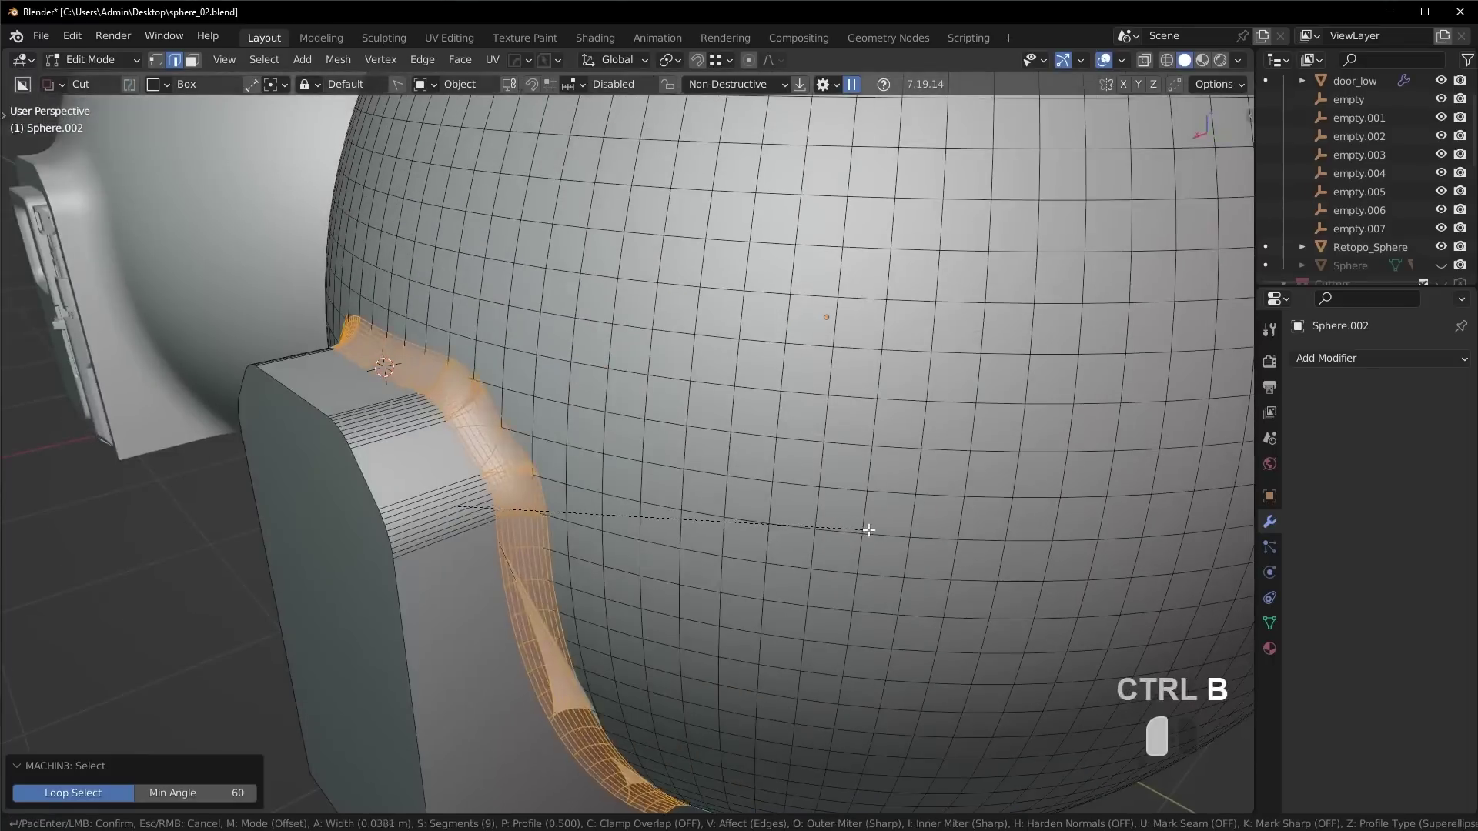
# Try bevelling the seam edges, undo the unsatisfactory result and cancel.
pyautogui.press('Escape')
pyautogui.press('ctrl+b')
pyautogui.press('y')
pyautogui.moveTo(853, 490); pyautogui.dragTo(909, 383)
pyautogui.press('ctrl+z')
pyautogui.press('ctrl+b')
pyautogui.press('Escape')
# Extrude the flat base downward into a short wall band, then bevel its upper seam loop.
pyautogui.press('Tab')
pyautogui.press('e')
pyautogui.click(910, 378)
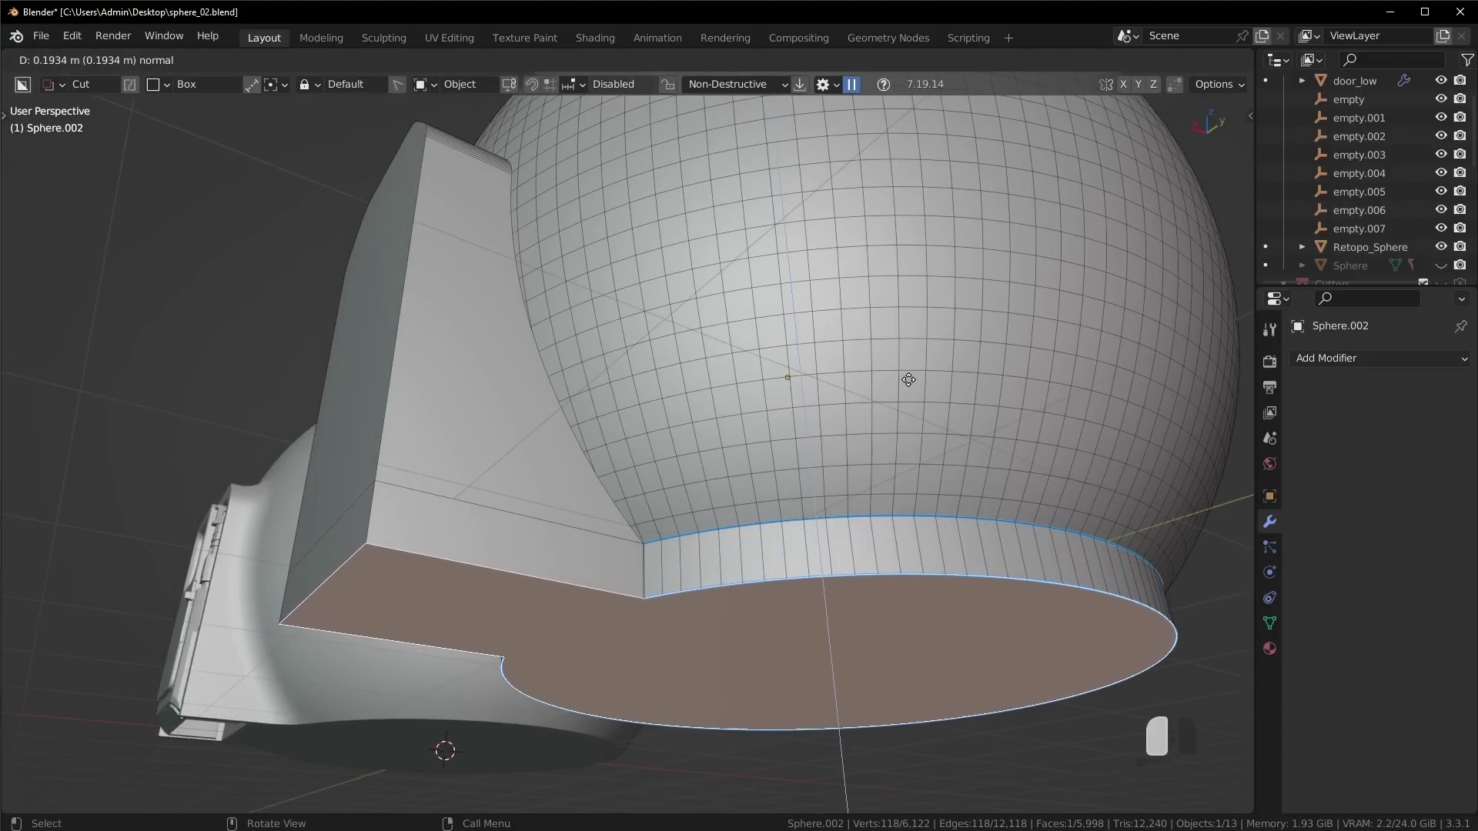
pyautogui.press('Tab')
pyautogui.press('shift+Tab')
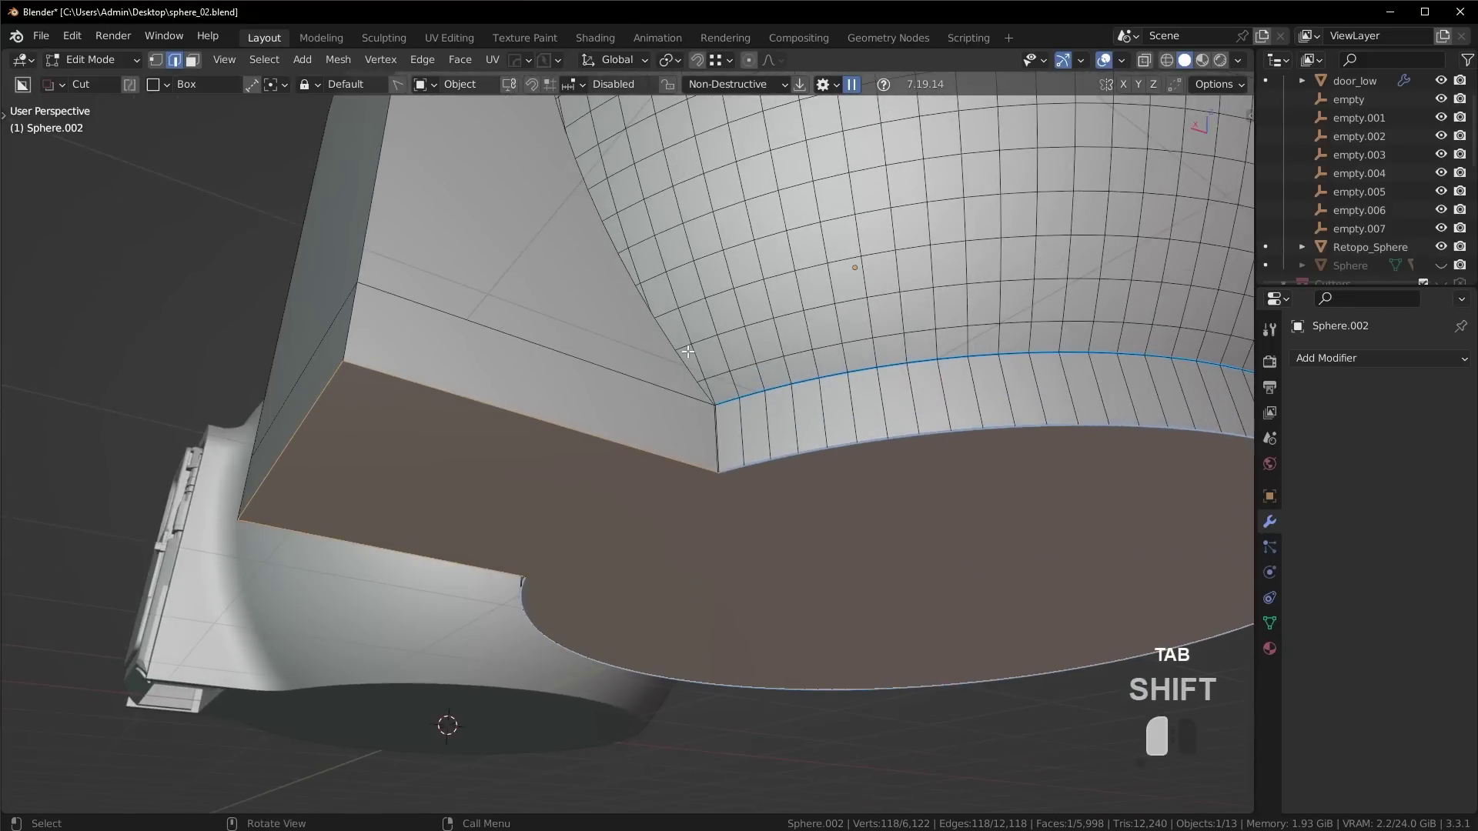
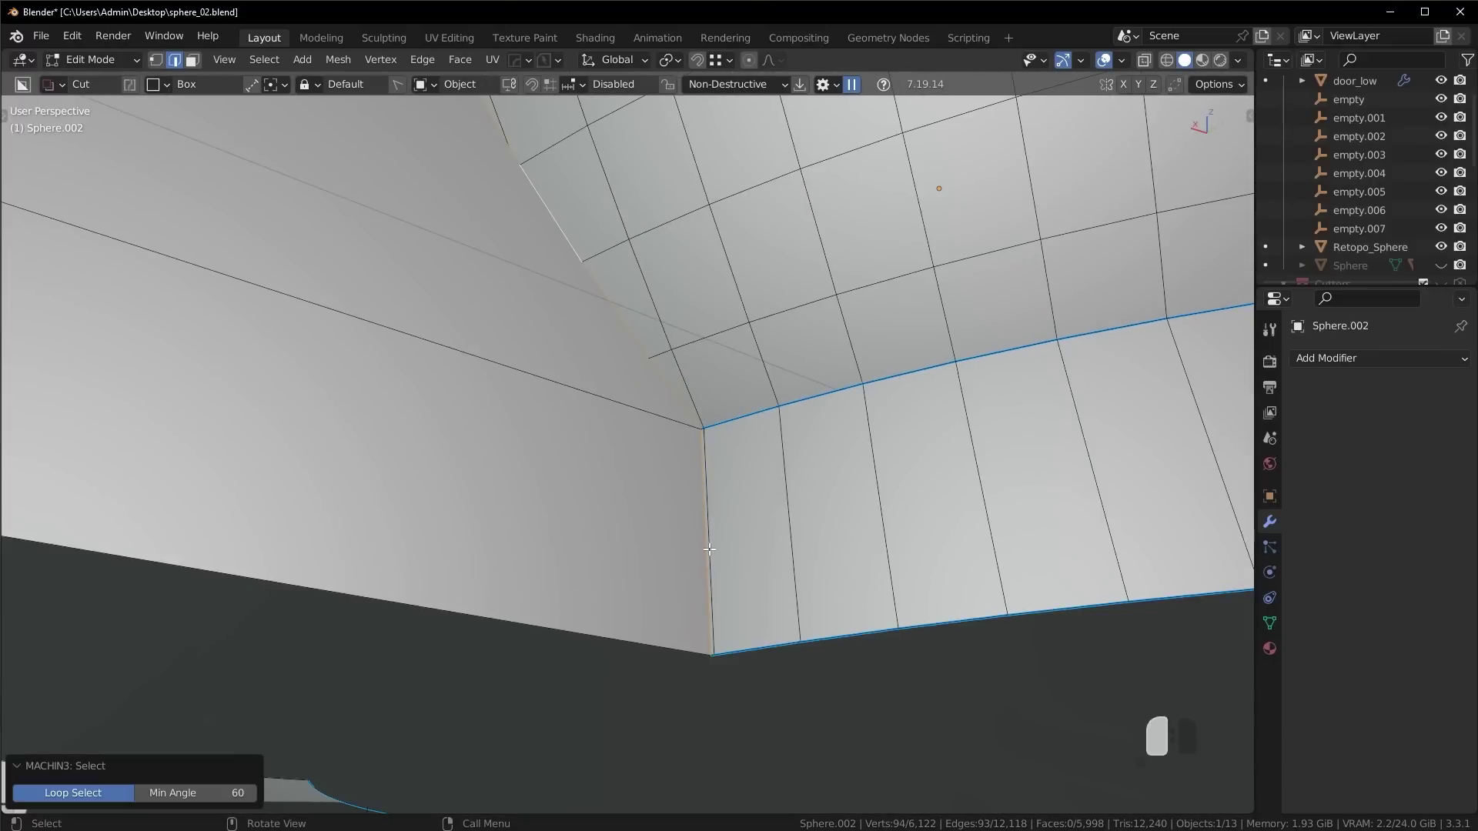
pyautogui.press('ctrl+b')
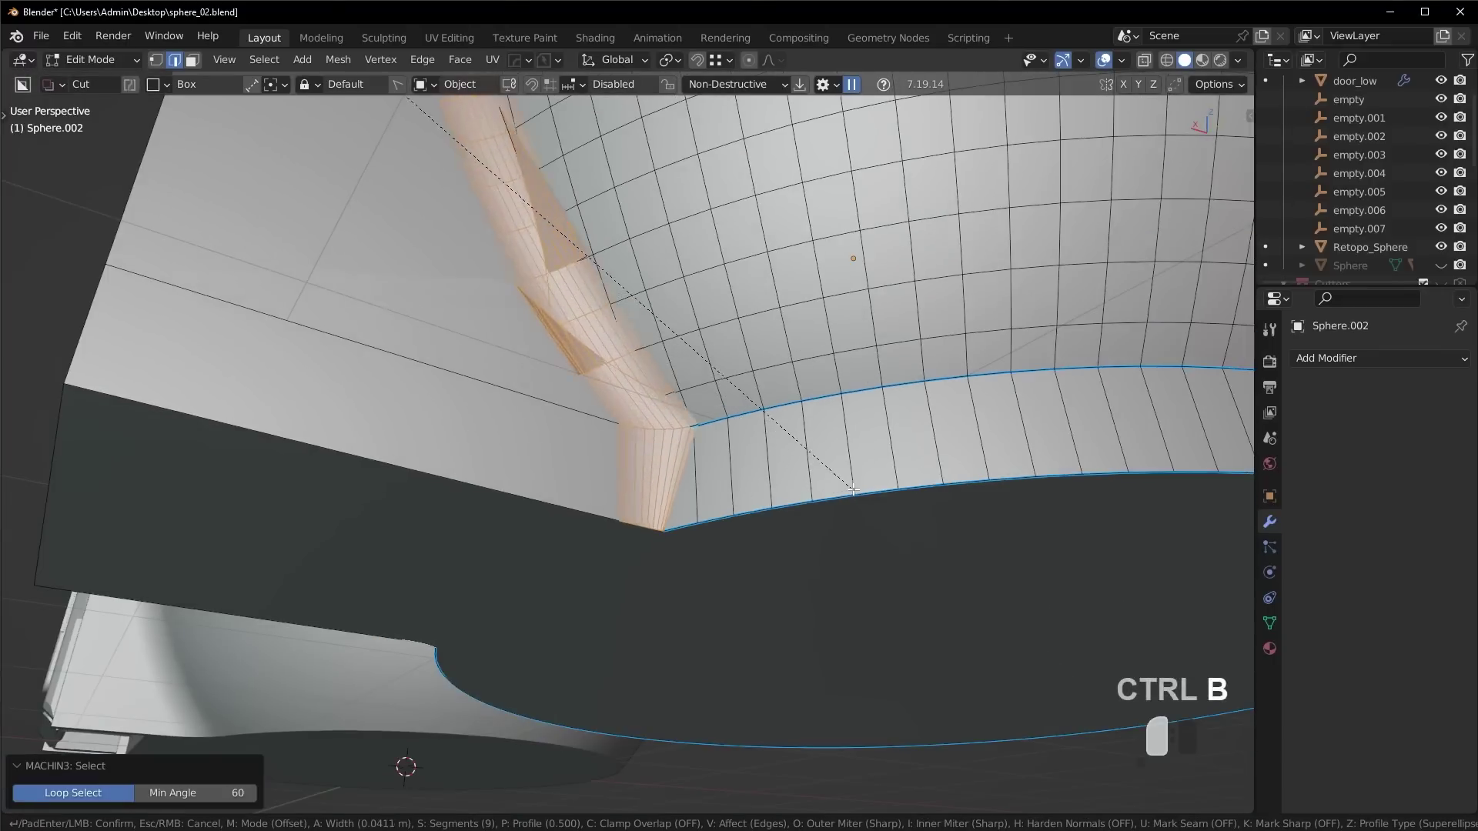
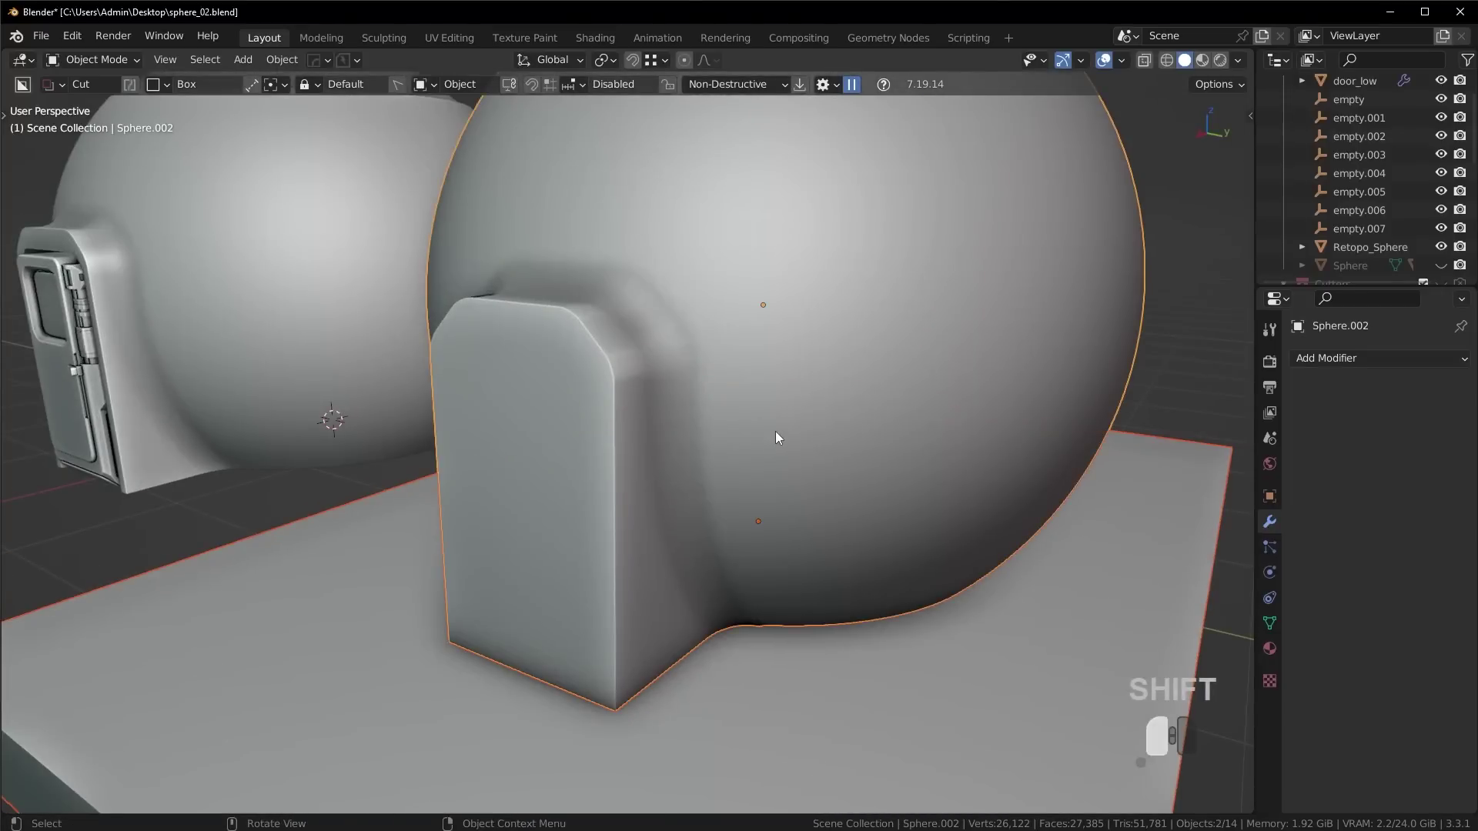
# Subtract the plane slab from the dome as a HardOps boolean difference.
pyautogui.press('ctrl+KP_Subtract')
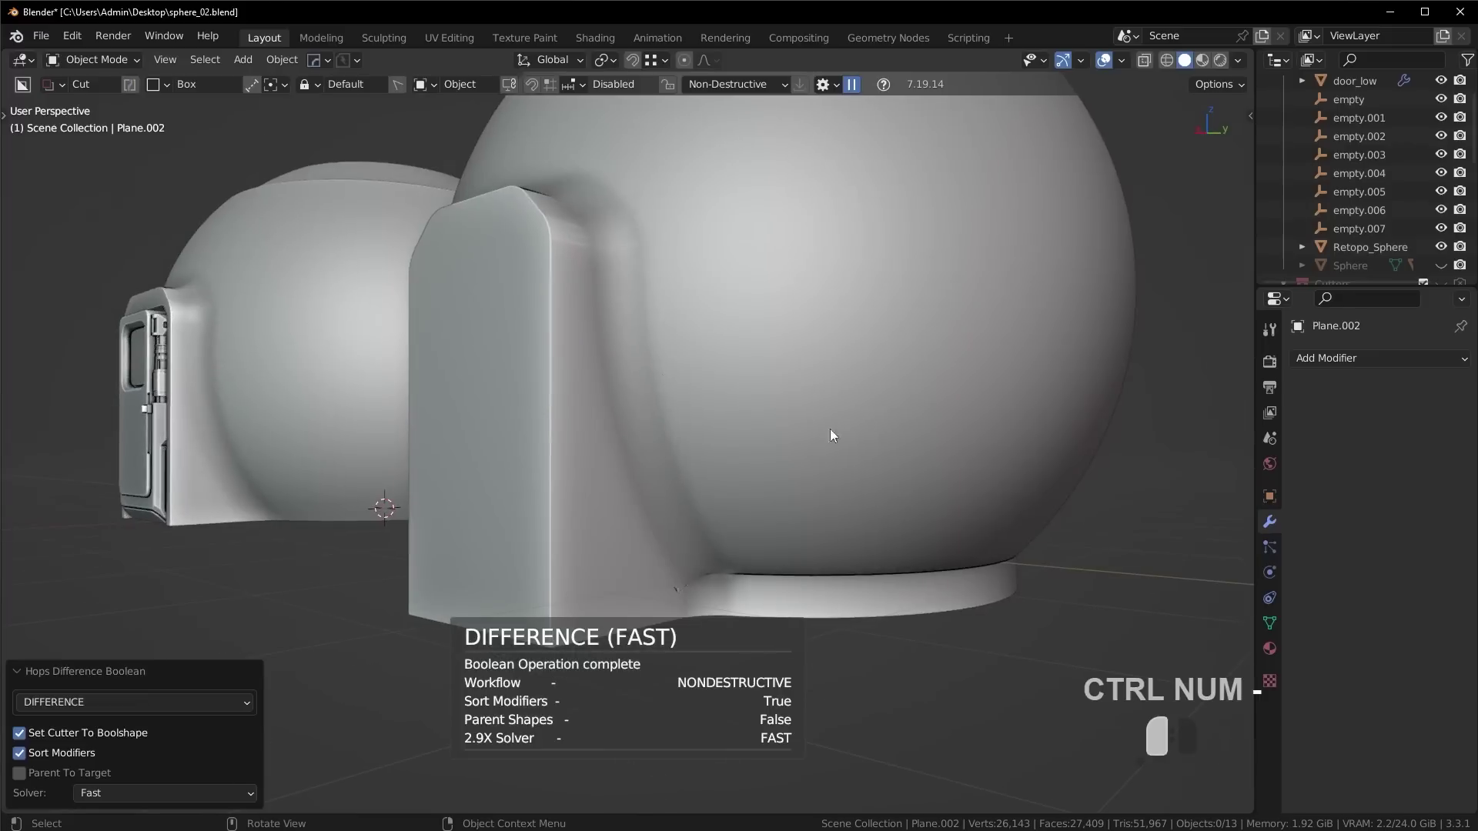
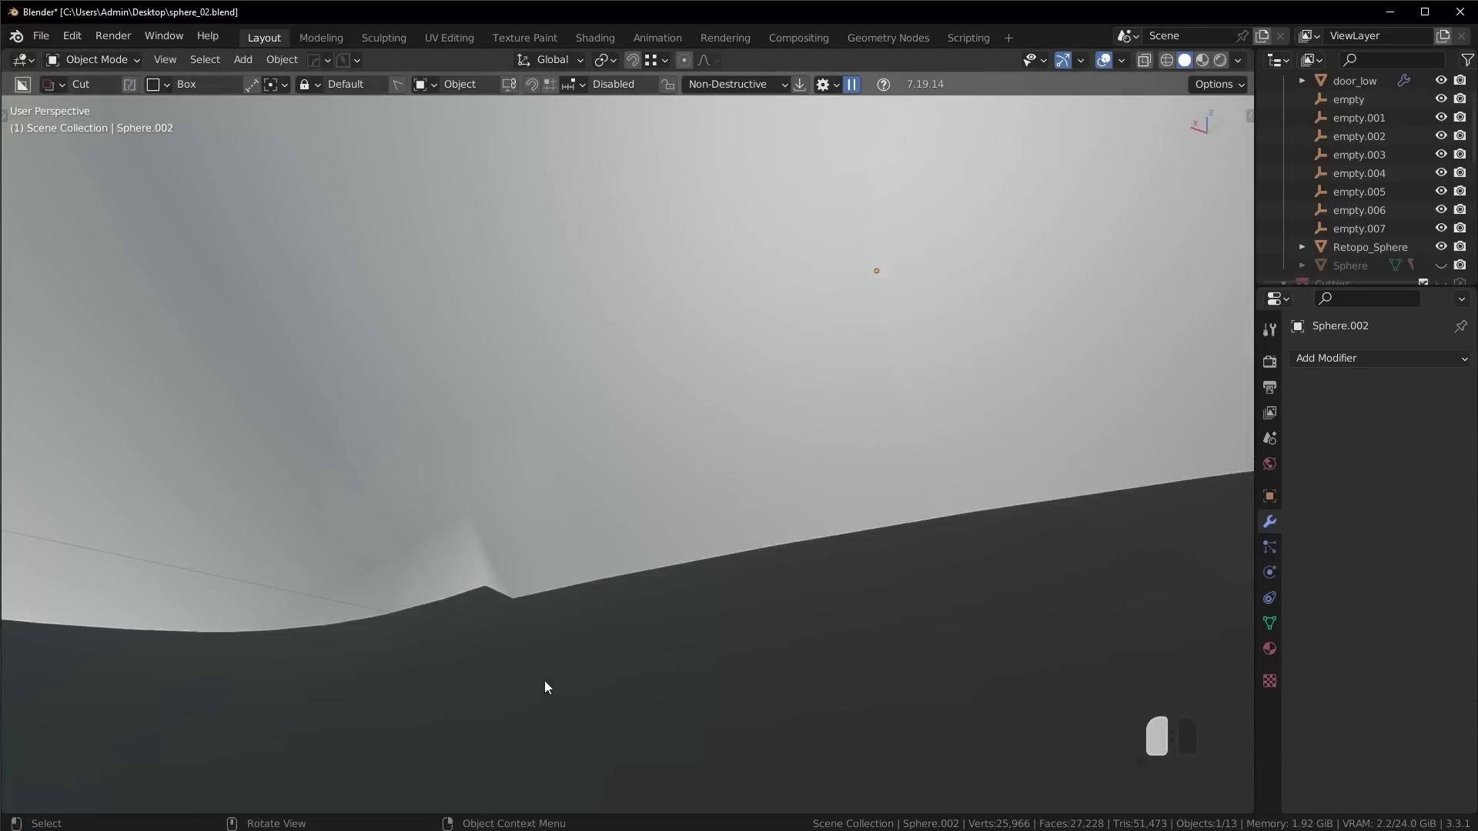
# Edit the dome mesh and merge the stray vertex at the seam corner.
pyautogui.press('Tab')
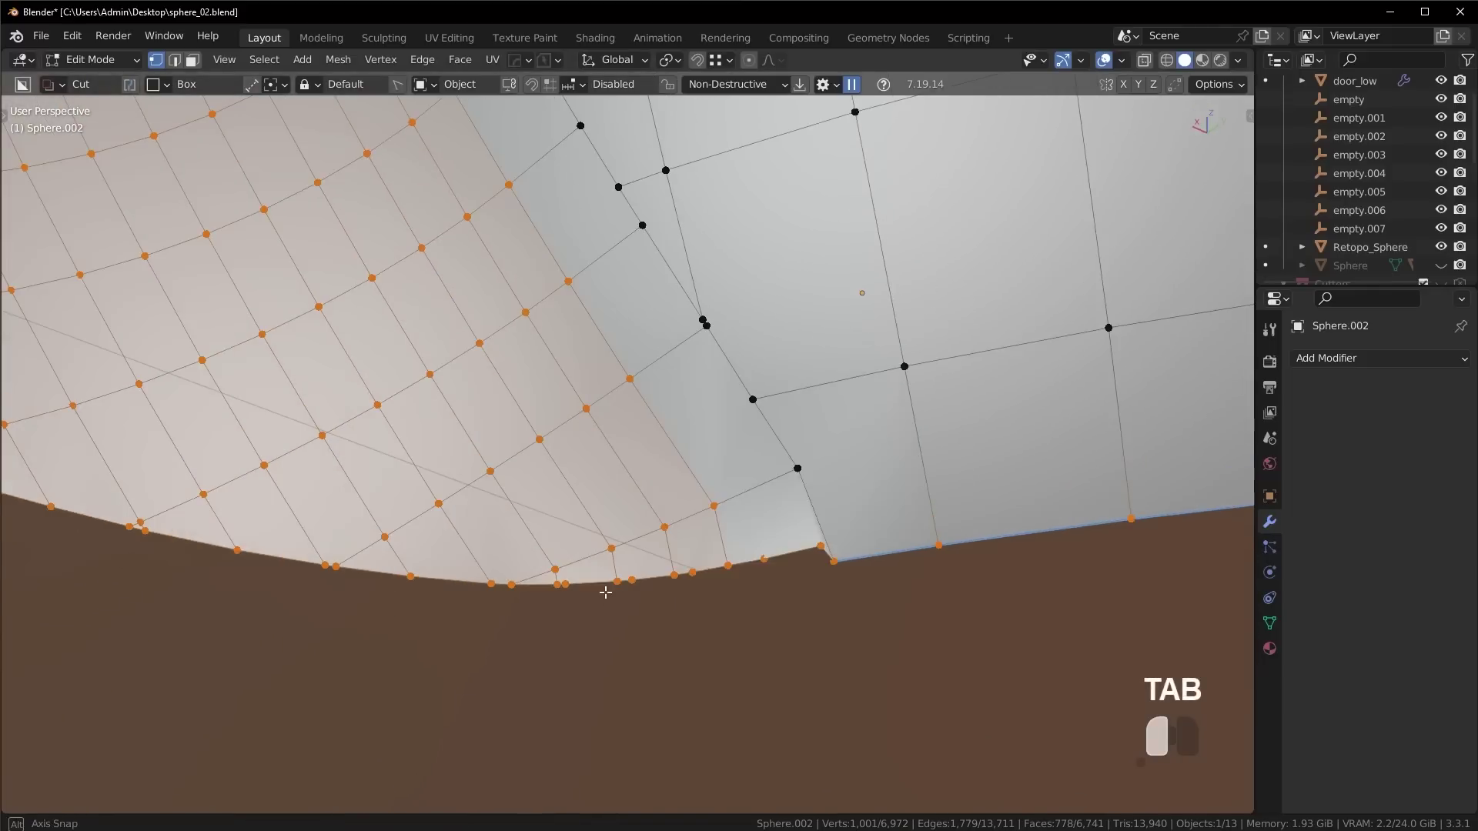
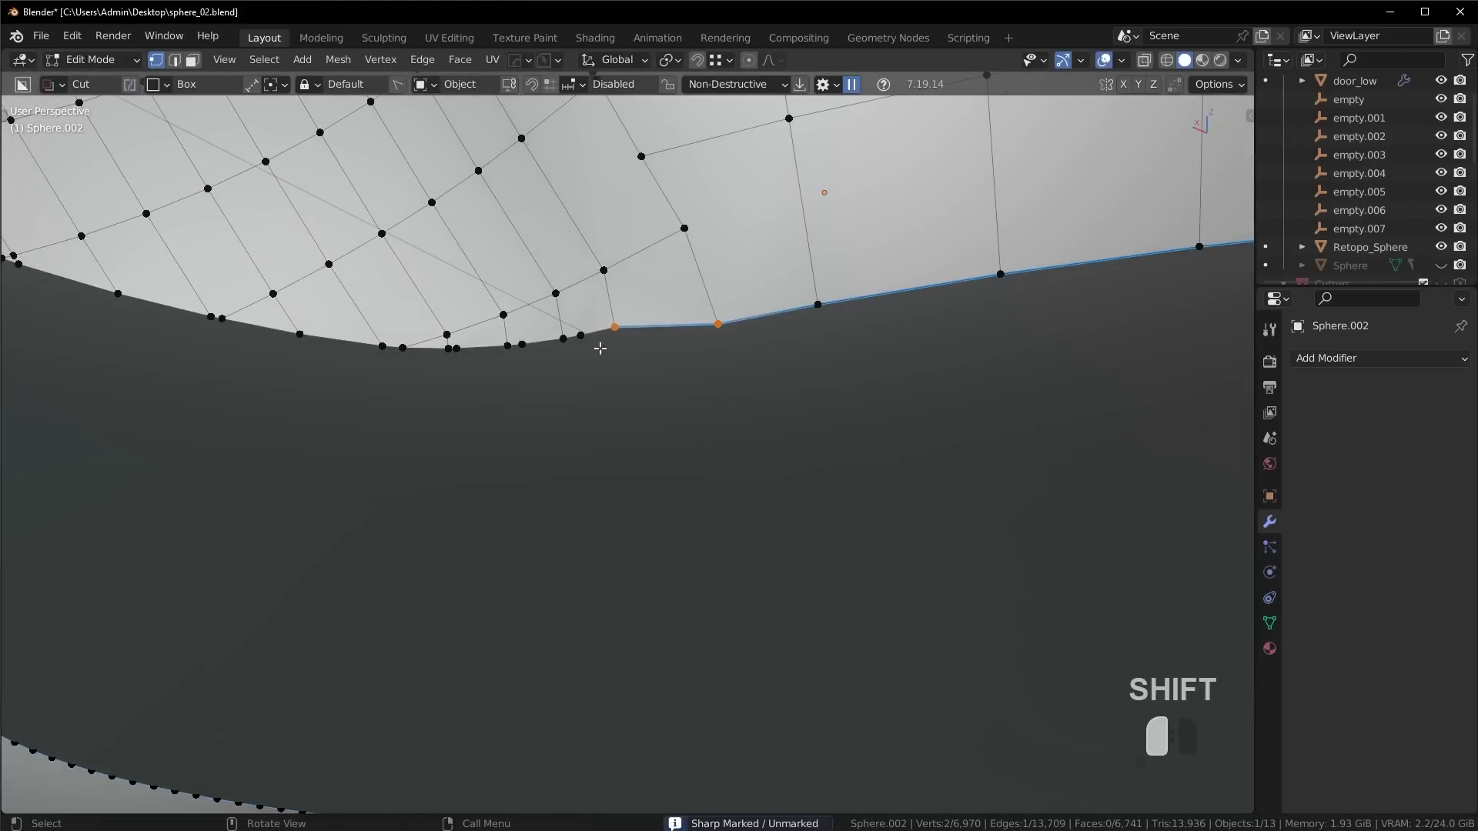
pyautogui.press('ctrl+x')
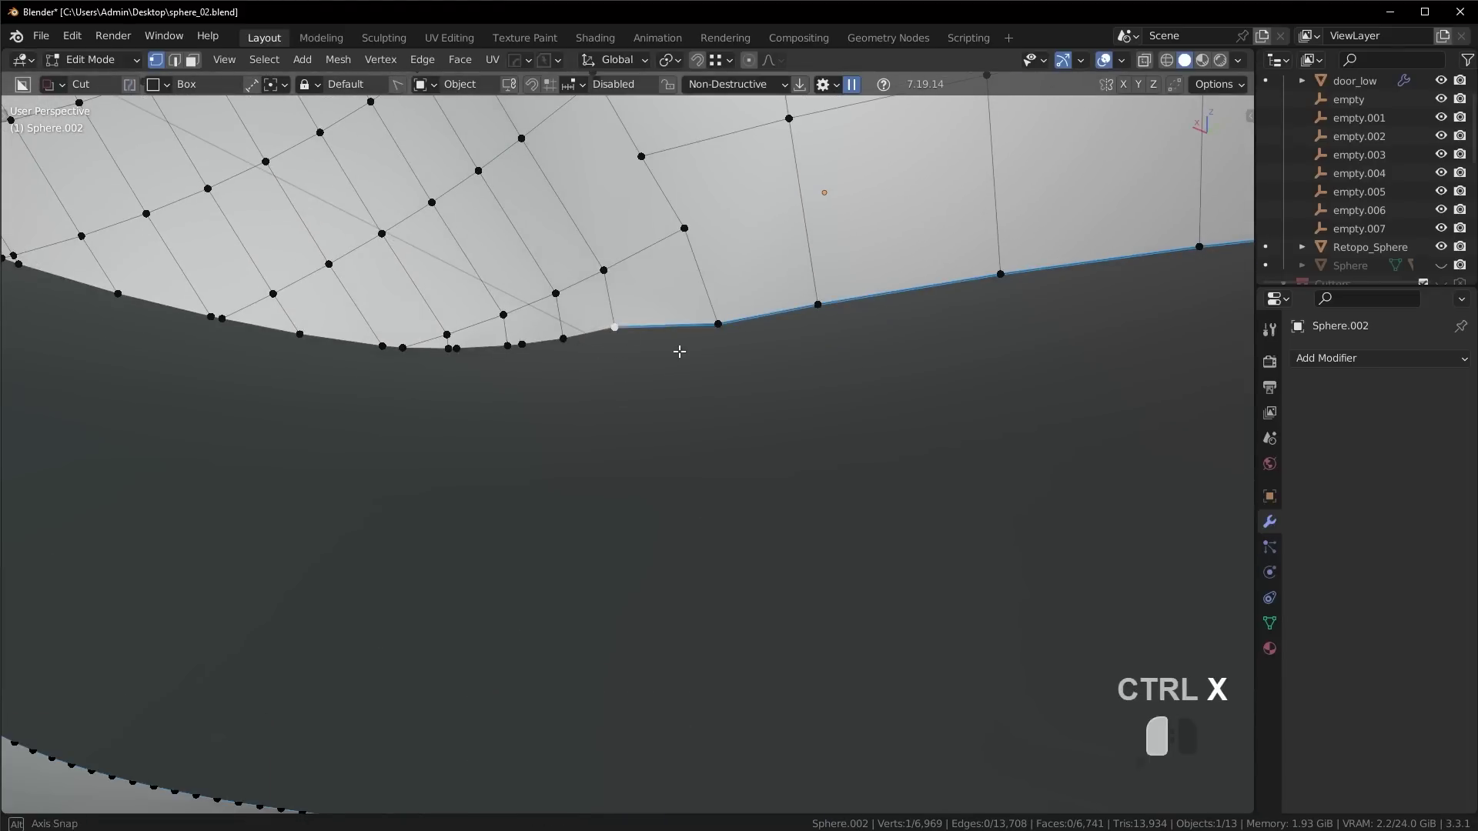
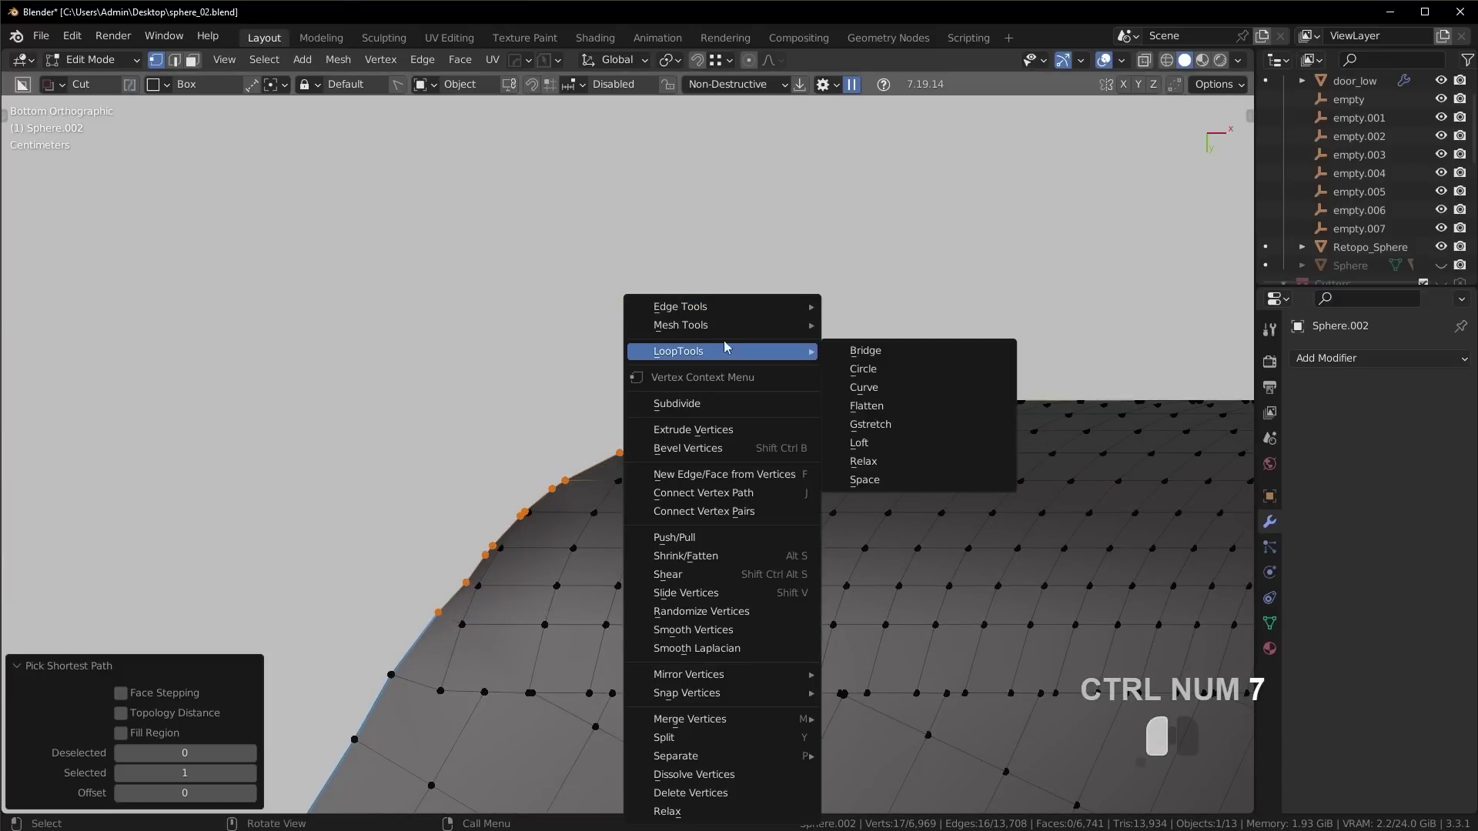
# Relax the entryway rim vertices three times to even out the curved edge.
pyautogui.press('shift+r')
pyautogui.press('shift+r')
pyautogui.press('shift+r')
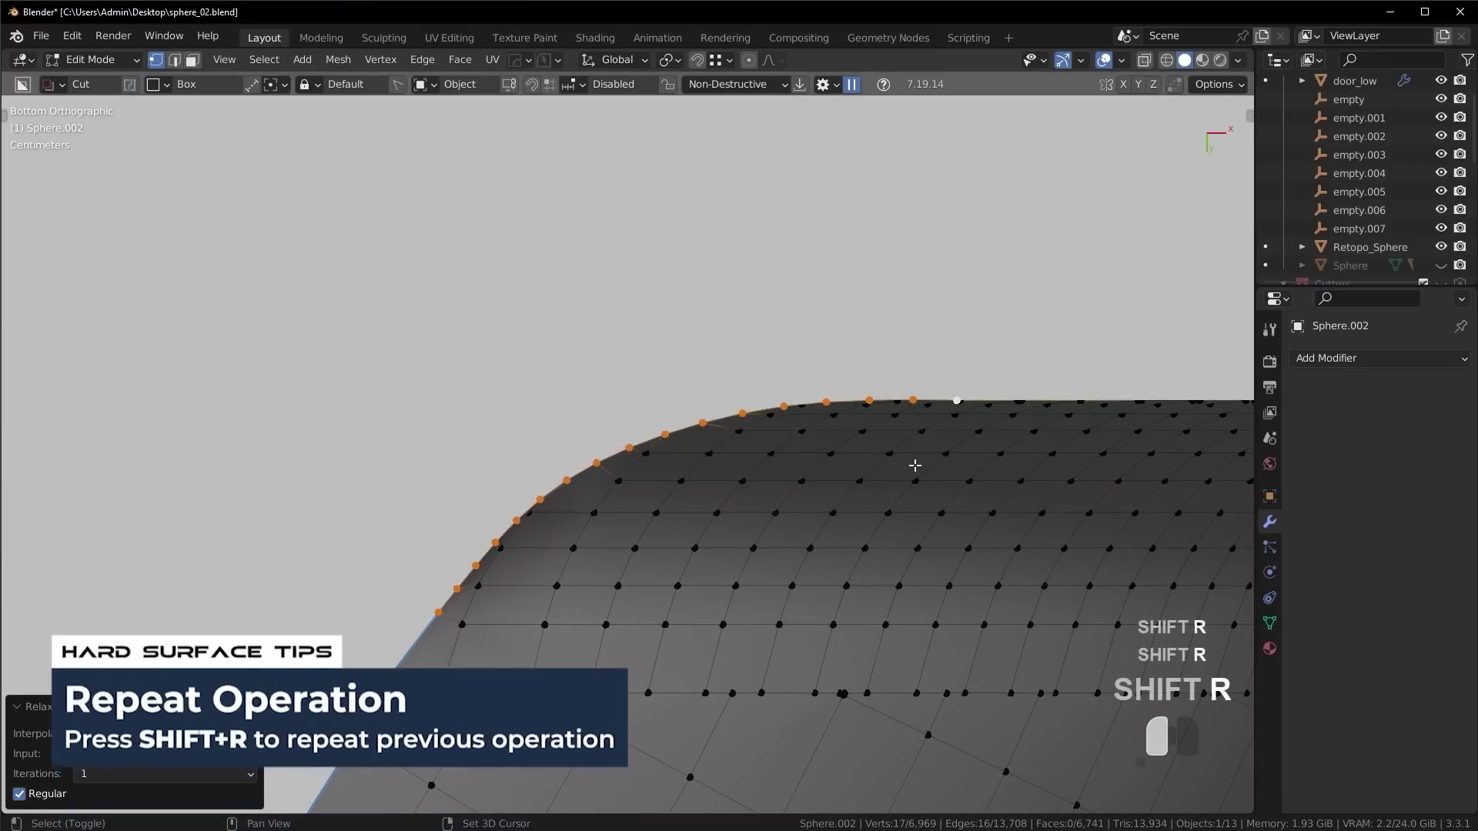
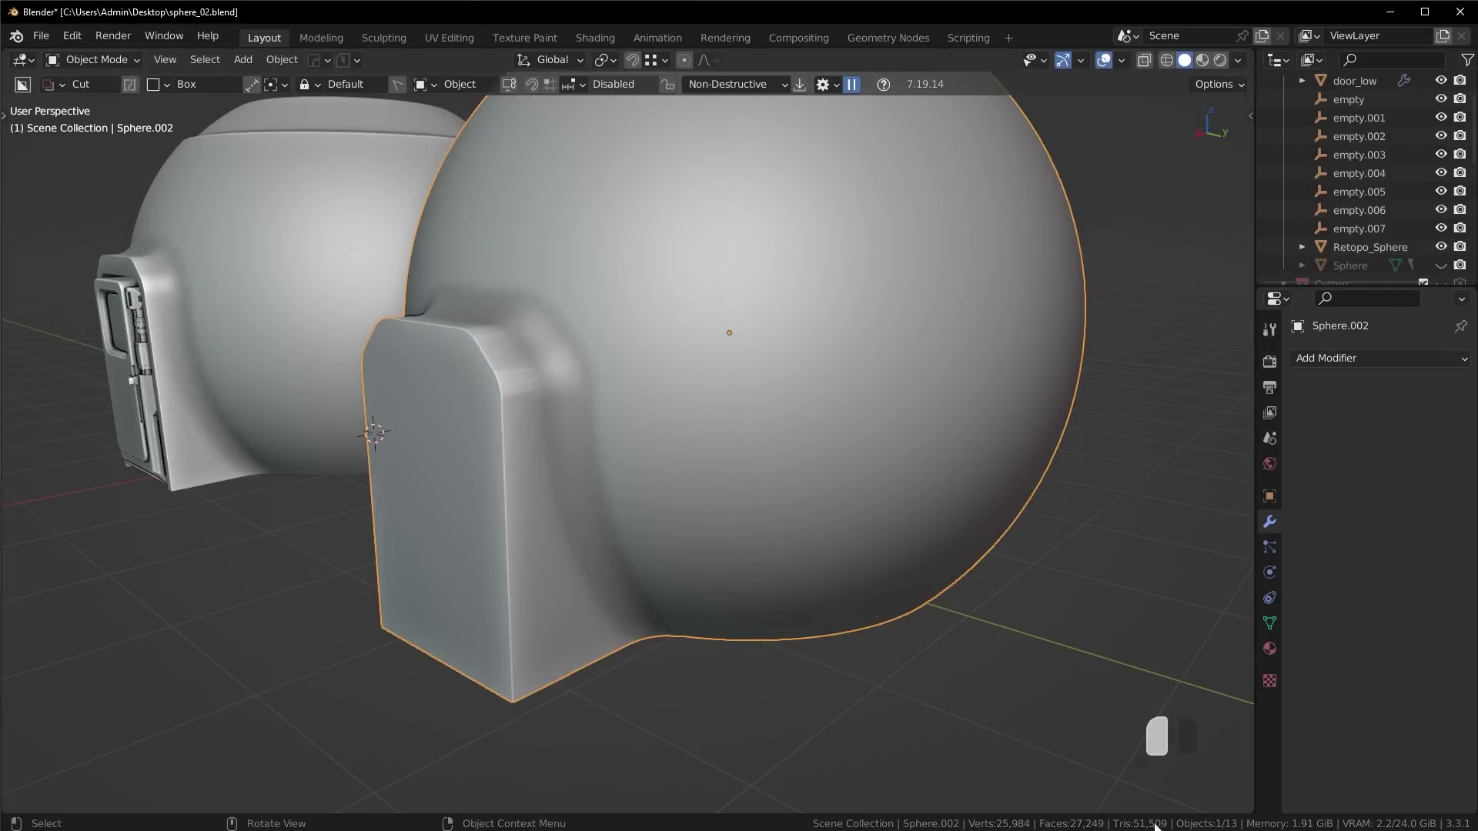
# Quad-remesh the dome at about 5000 quads and give Retopo_Sphere.002 a level-2 subdivision.
pyautogui.press('n')
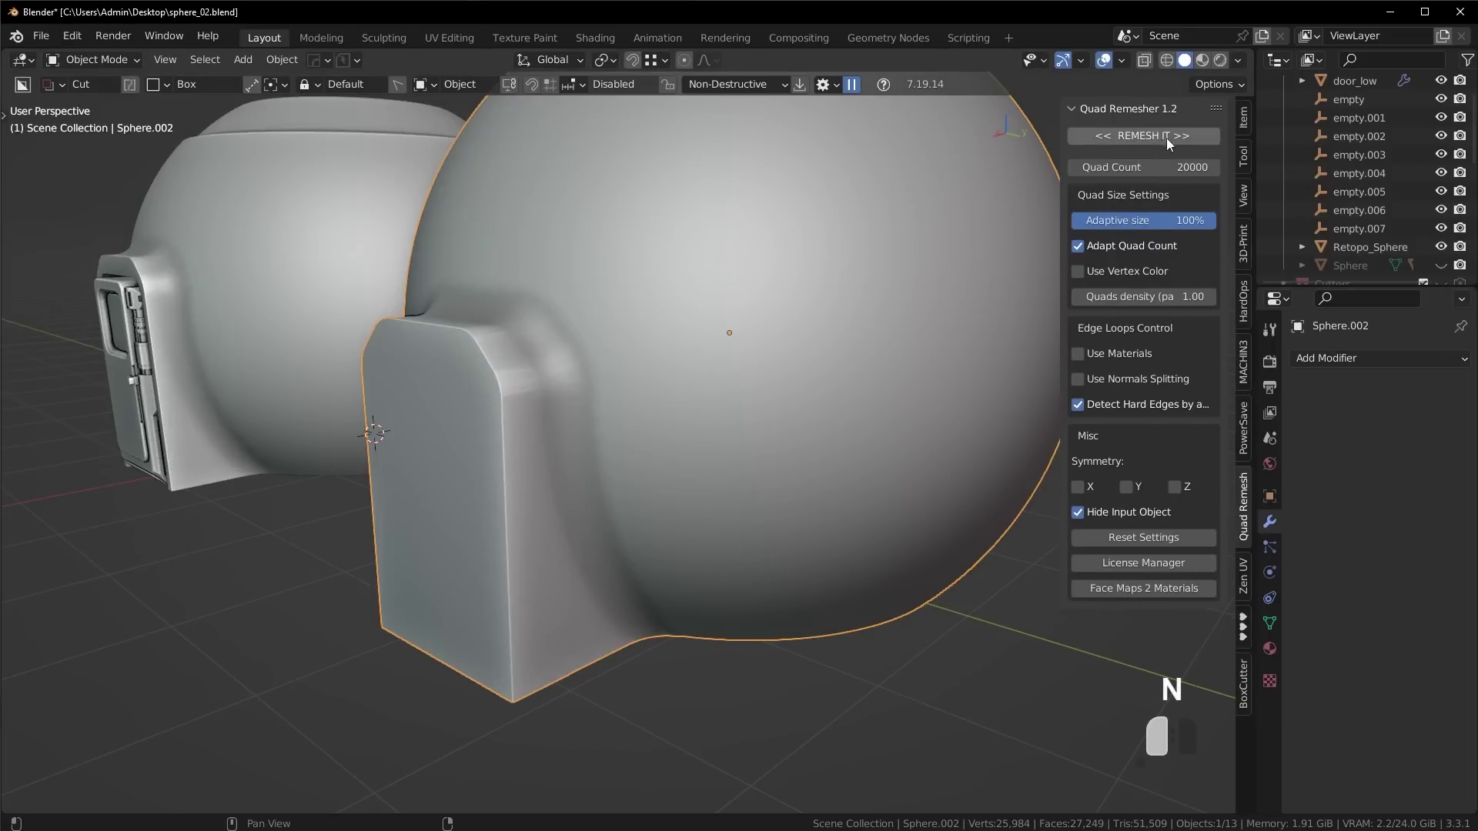
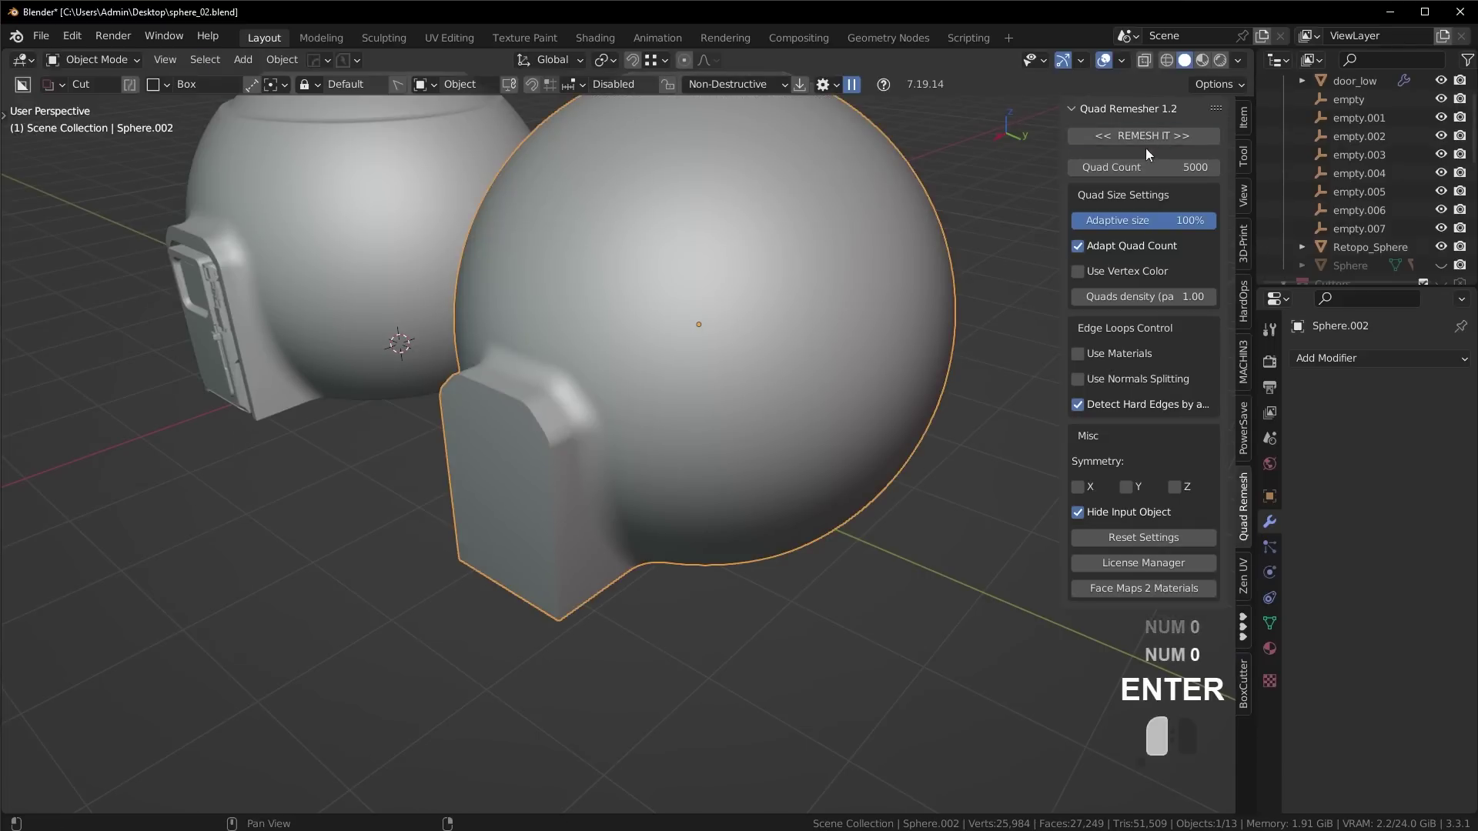
pyautogui.moveTo(567, 431); pyautogui.dragTo(629, 453)
pyautogui.press('alt+v')
pyautogui.press('Tab')
pyautogui.press('Tab')
pyautogui.press('ctrl+1')
pyautogui.press('ctrl+2')
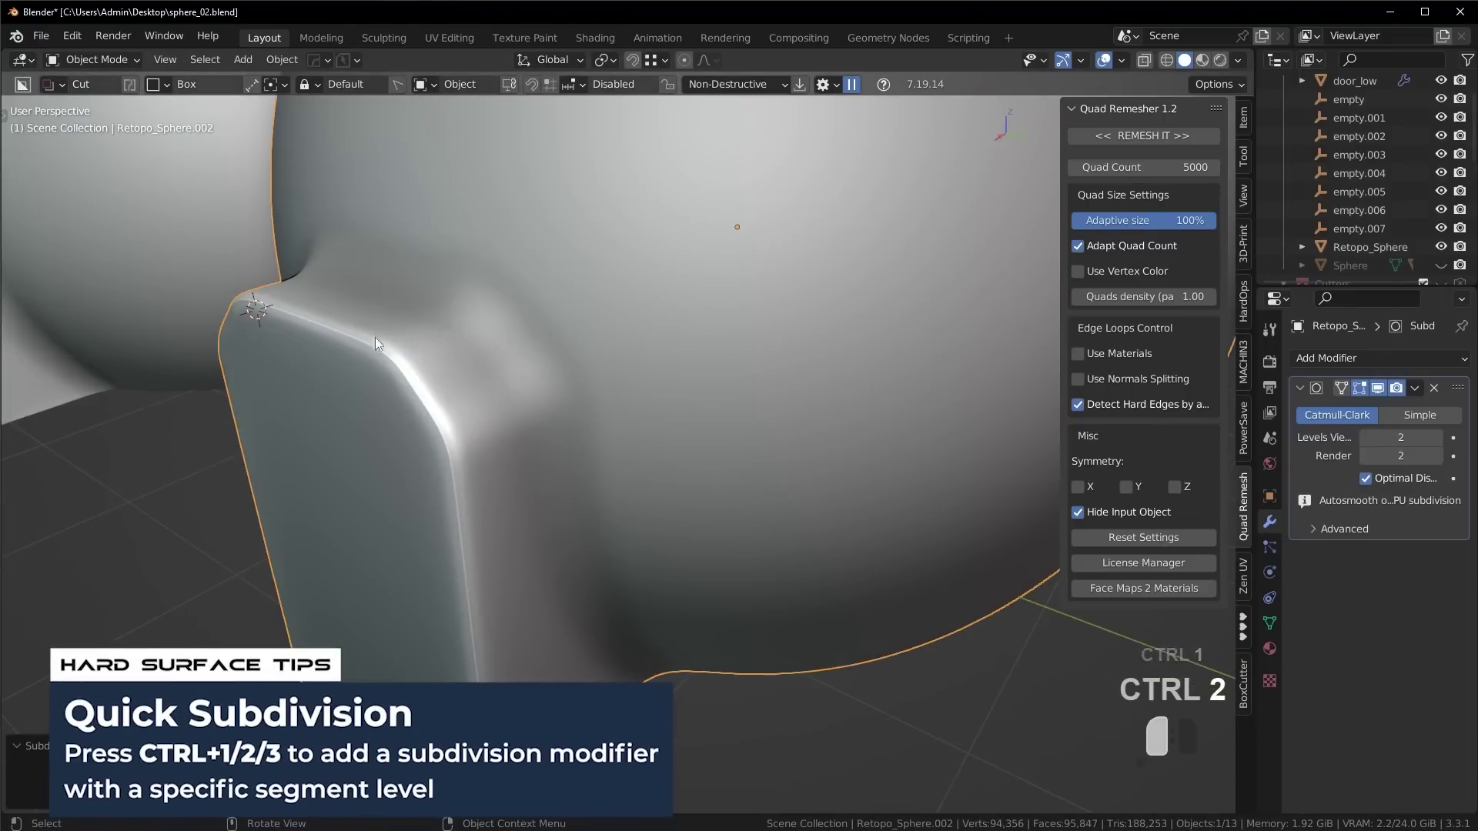